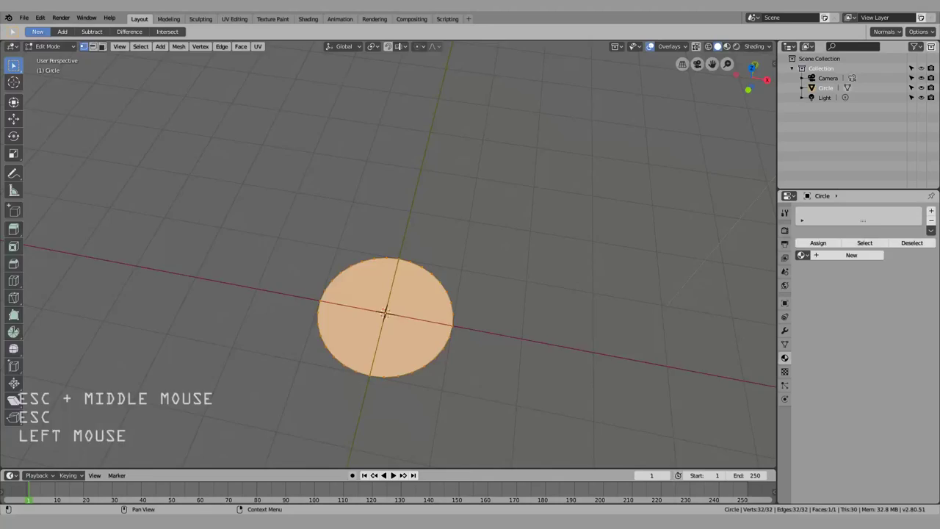
- Delete the default cube, leaving only the camera and light in the scene
middle_click(528, 272)
middle_click(492, 247)
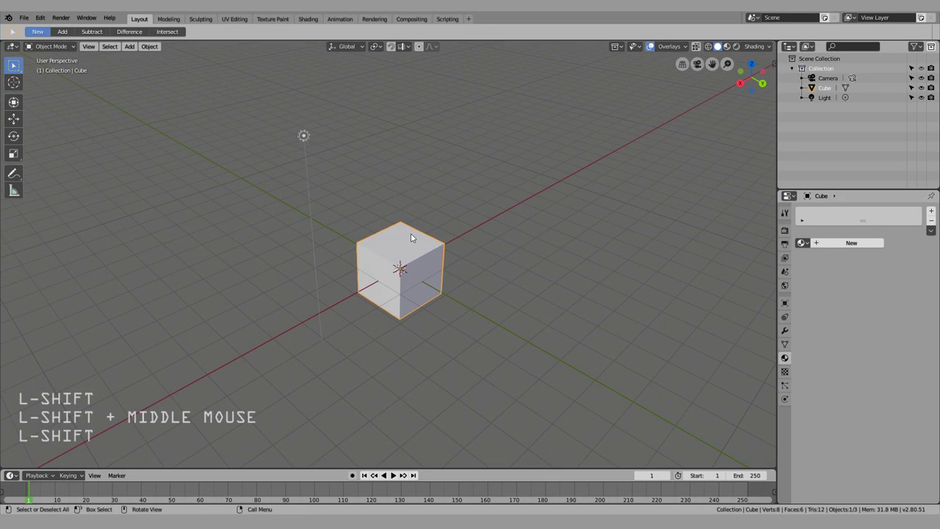
middle_click(435, 245)
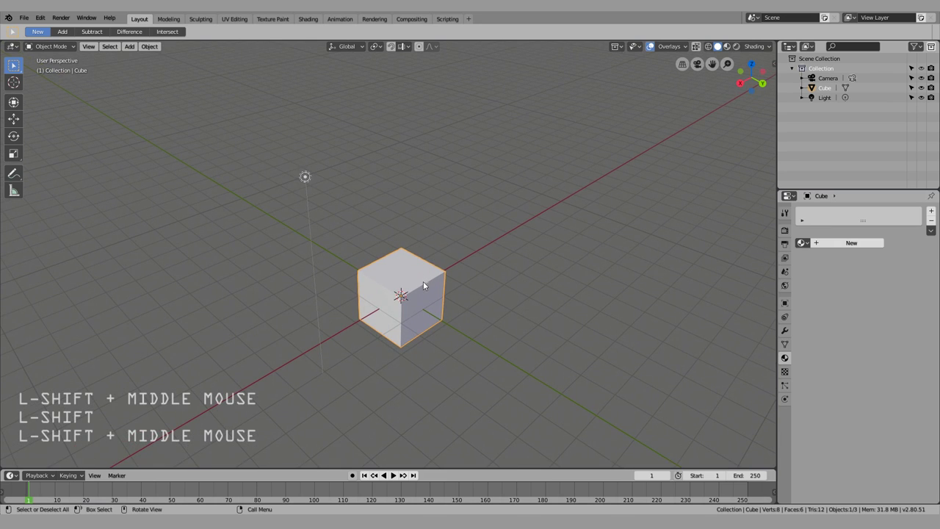
middle_click(431, 305)
middle_click(429, 306)
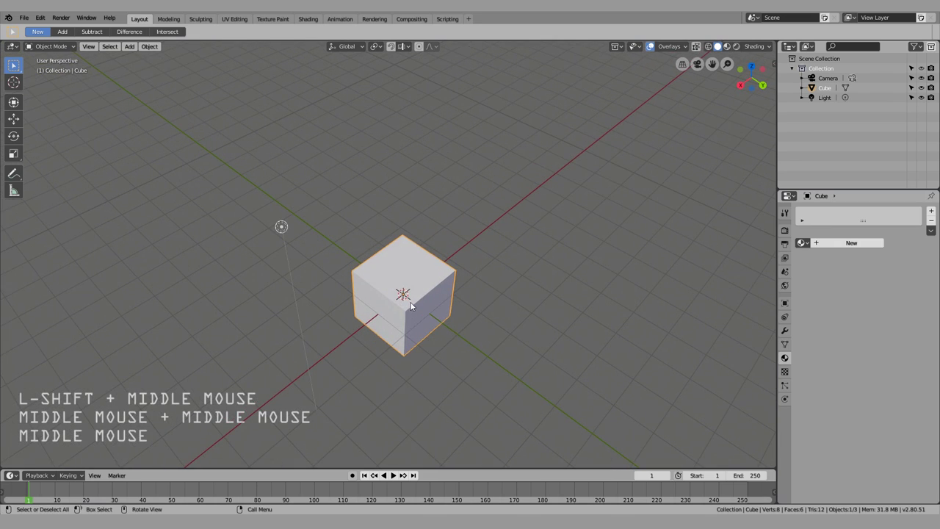
key(x)
click(401, 273)
middle_click(419, 298)
- Add a circle mesh, fill it and extrude it into an open-topped cylinder for the cup
key(shift+a)
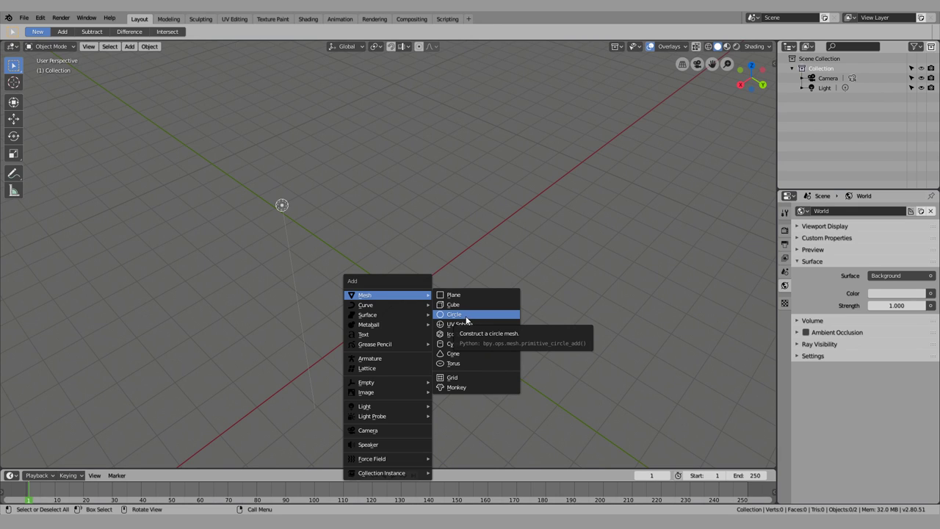
click(469, 319)
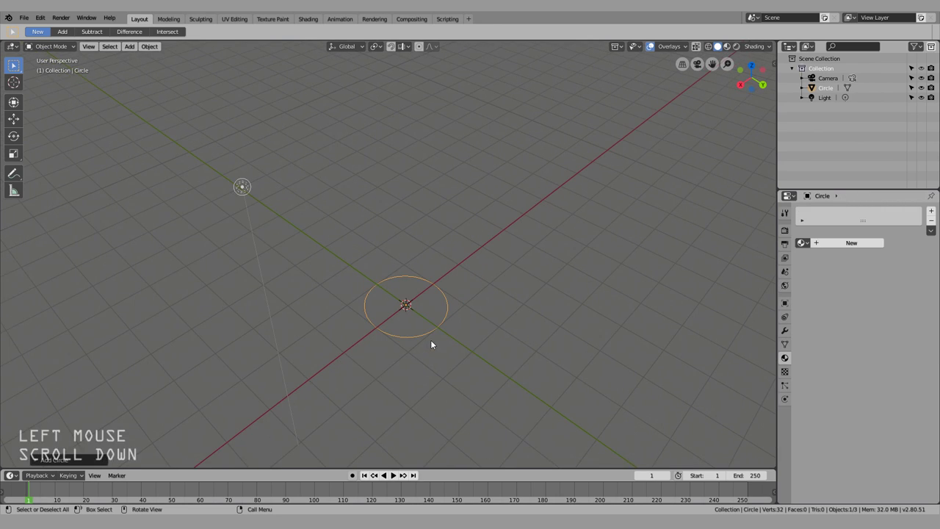
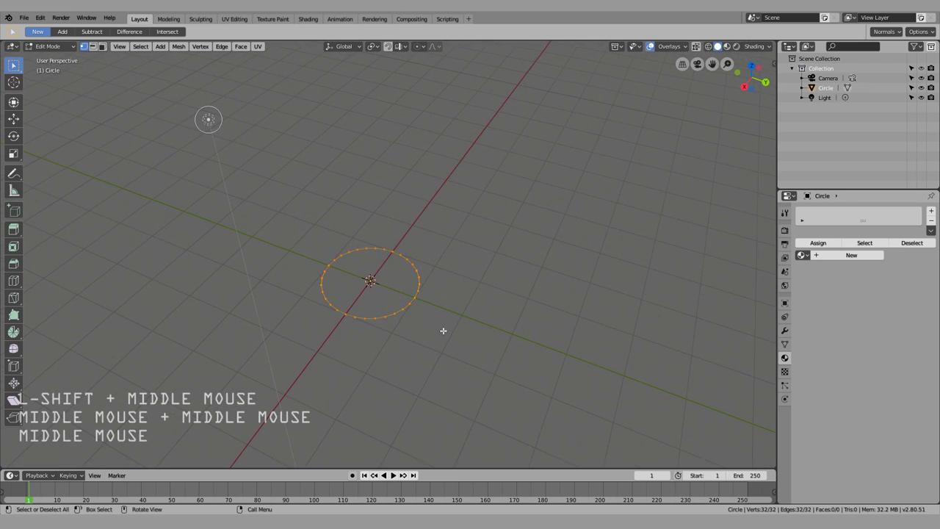
key(f)
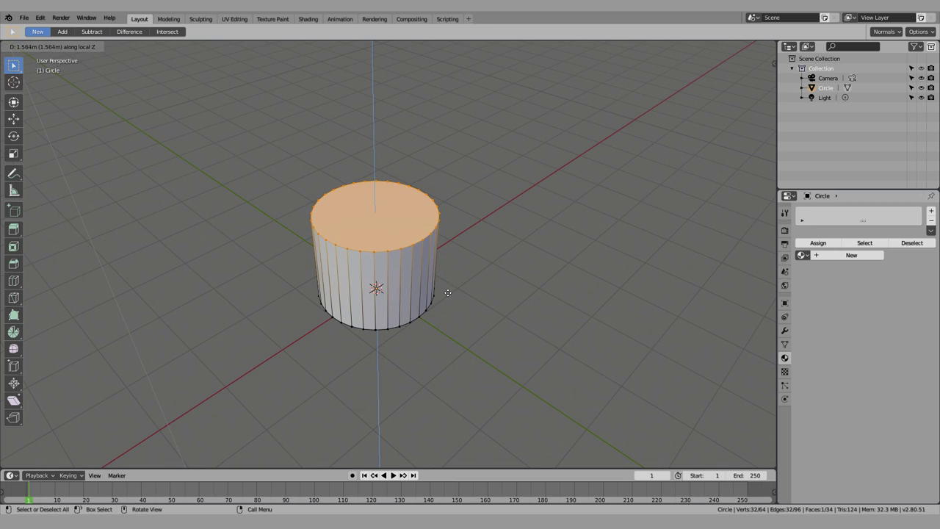
key(x)
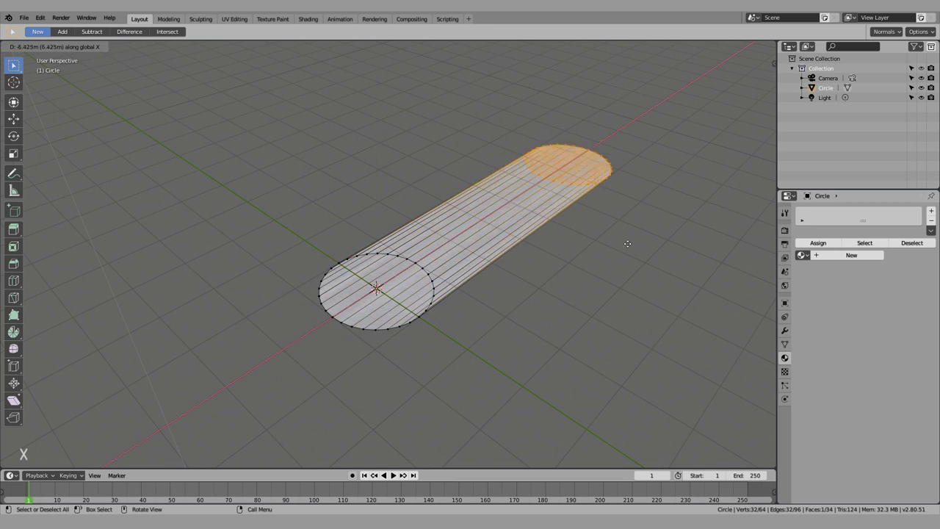
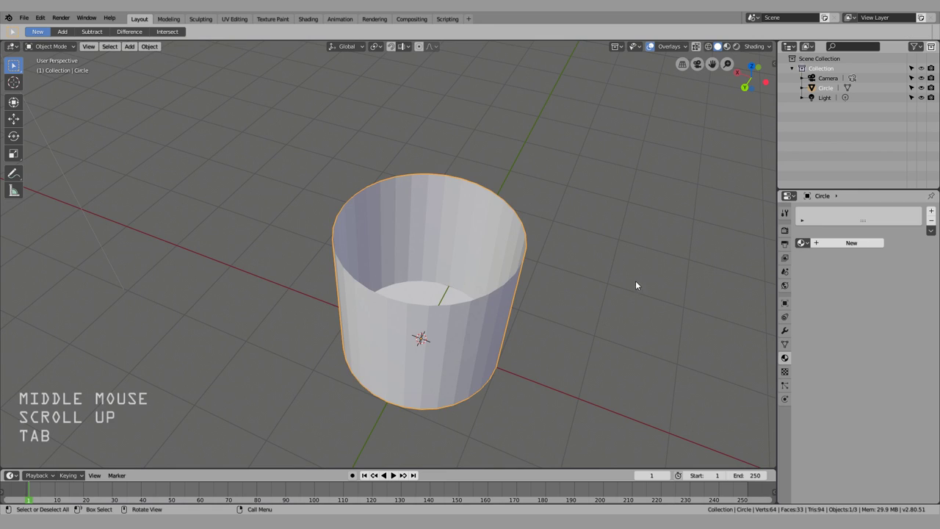
- Add a Solidify modifier giving the cup walls a 0.1 m thickness
middle_click(542, 228)
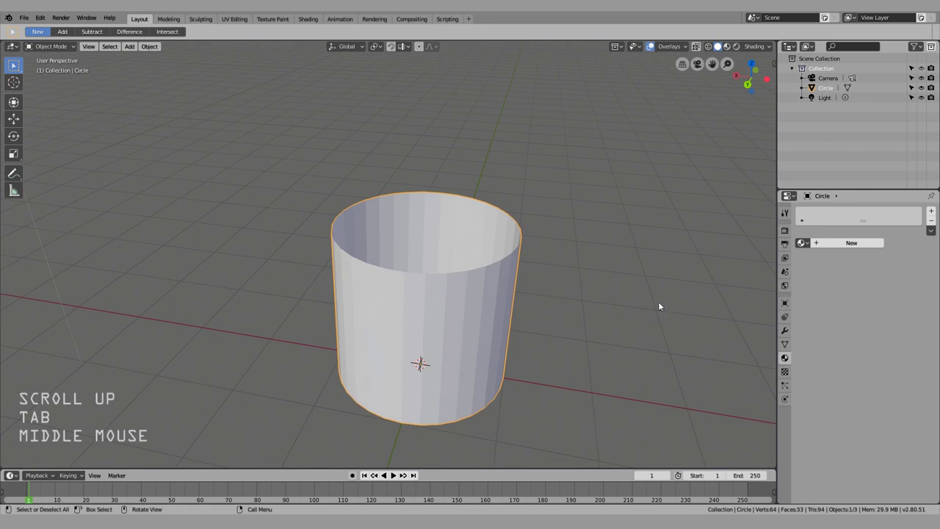
click(787, 328)
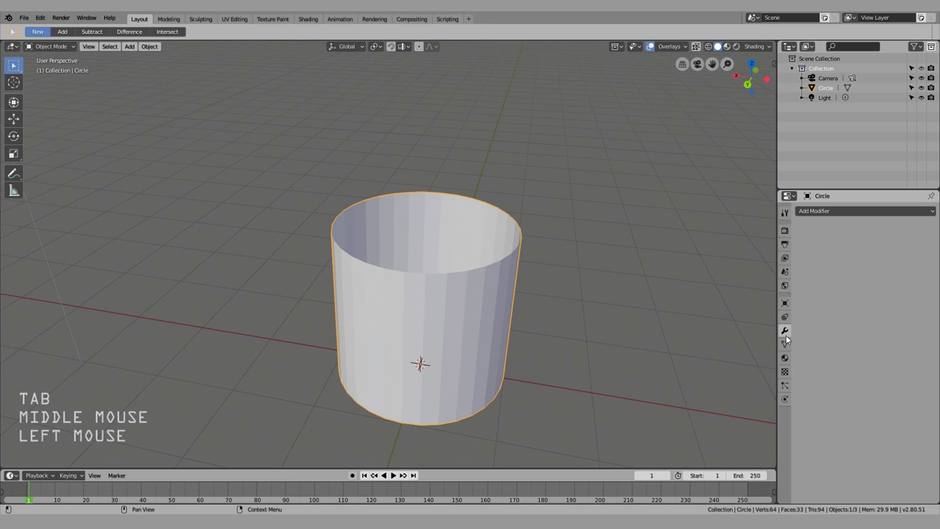
click(863, 210)
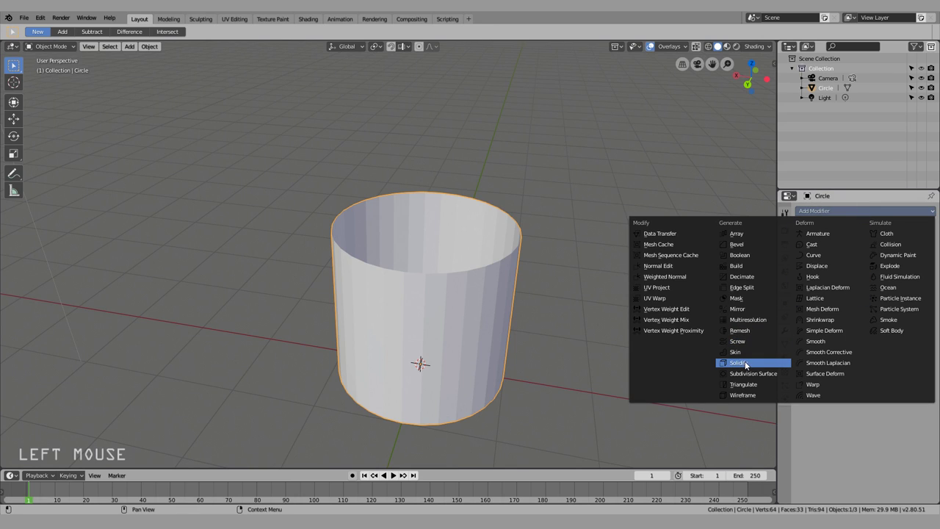
scroll(up, 3)
middle_click(295, 318)
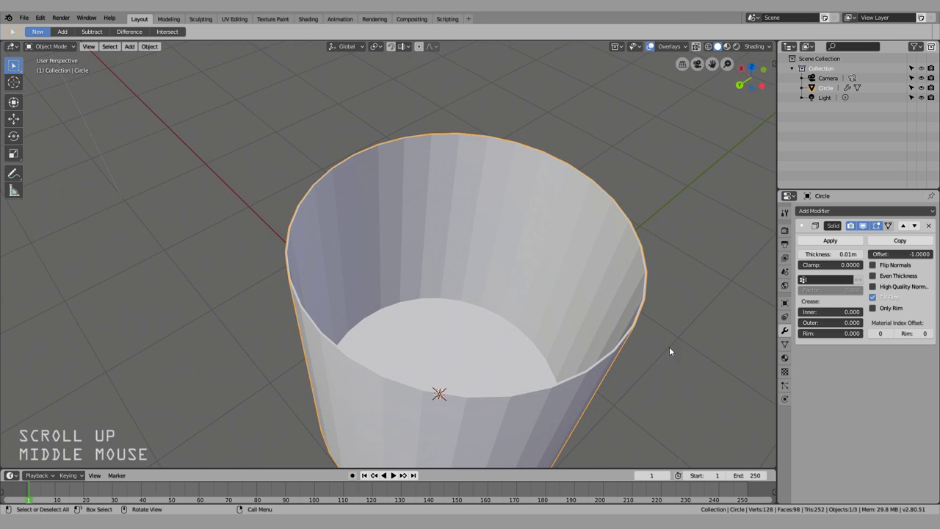
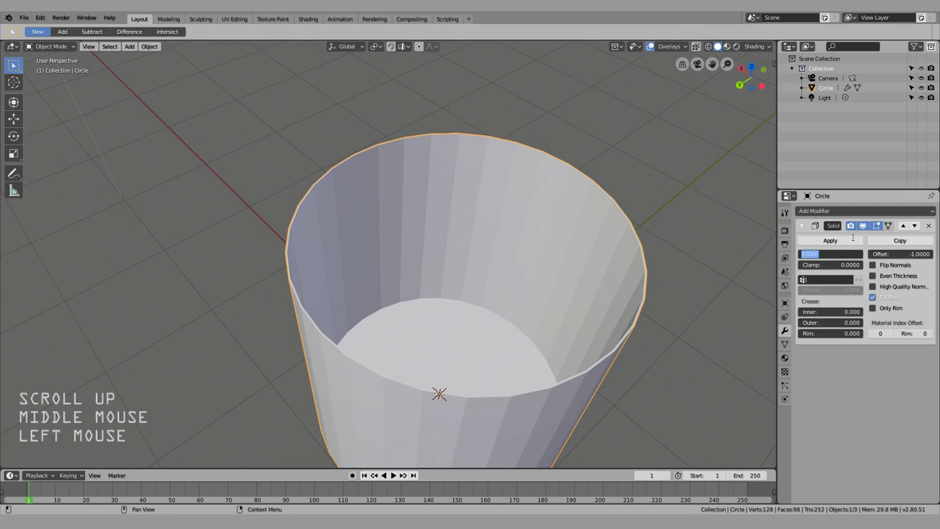
key(KP_1)
key(Return)
middle_click(583, 279)
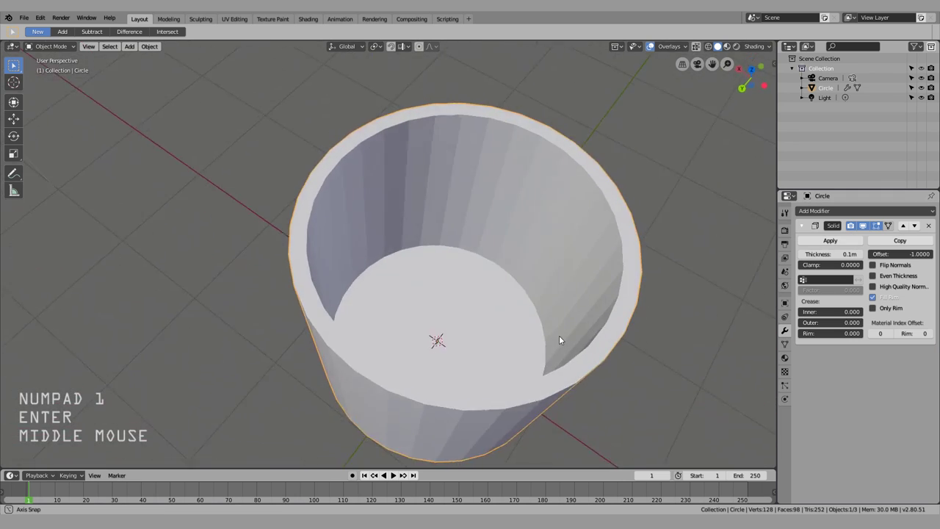
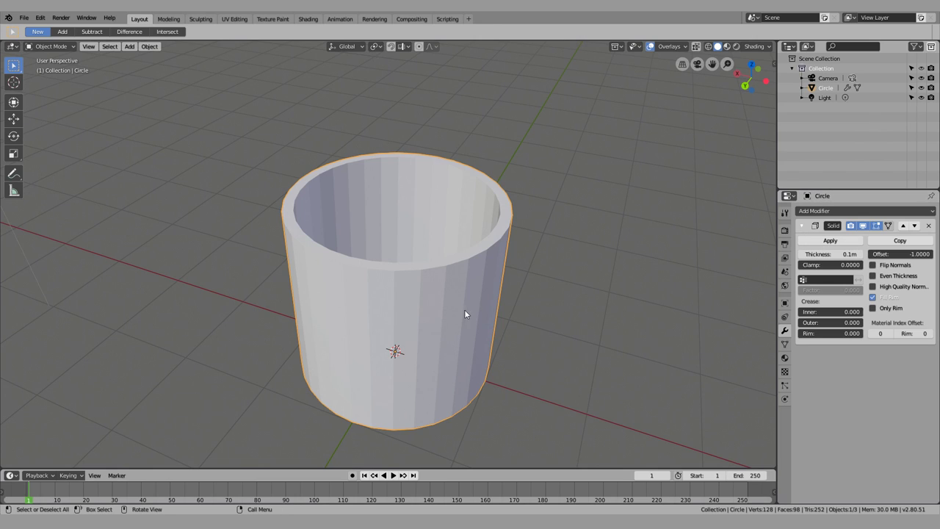
- Frame the cup in front orthographic view and enter mesh editing
middle_click(371, 325)
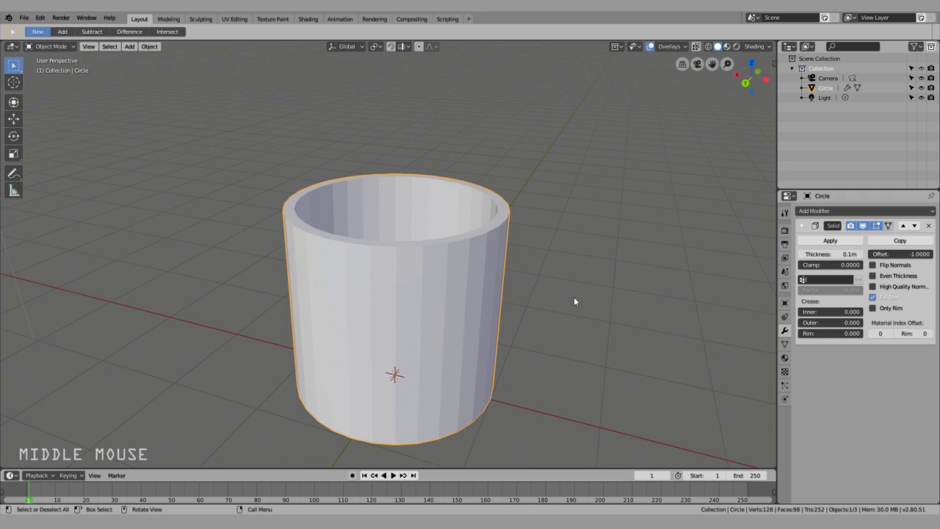
click(585, 298)
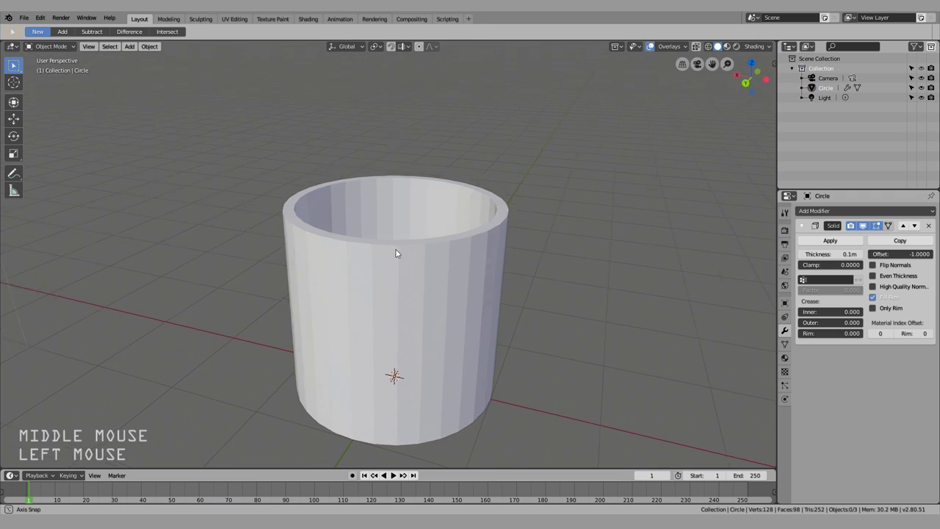
middle_click(417, 222)
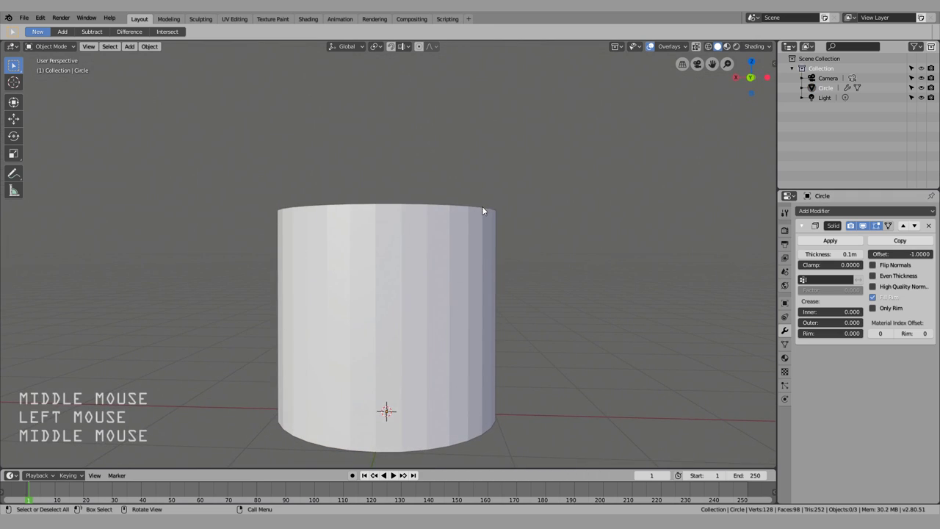
key(KP_1)
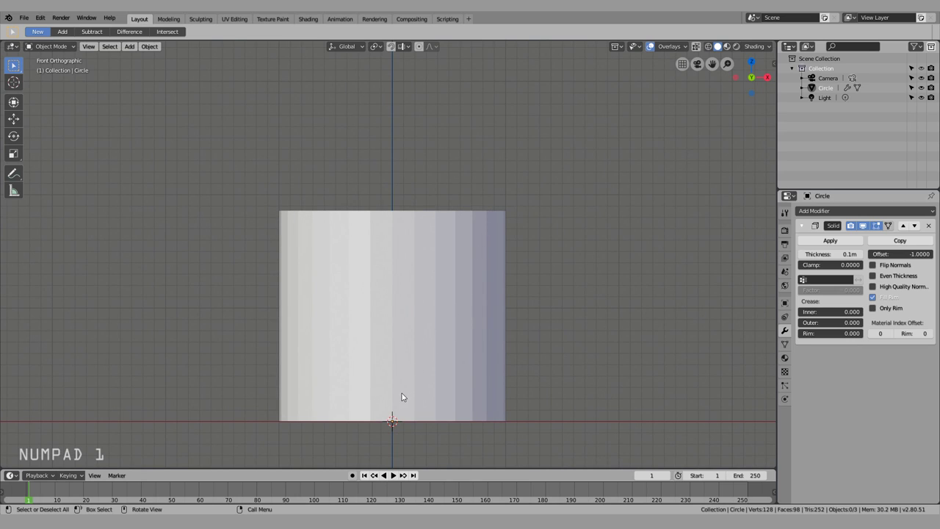
scroll(up, 3)
middle_click(406, 306)
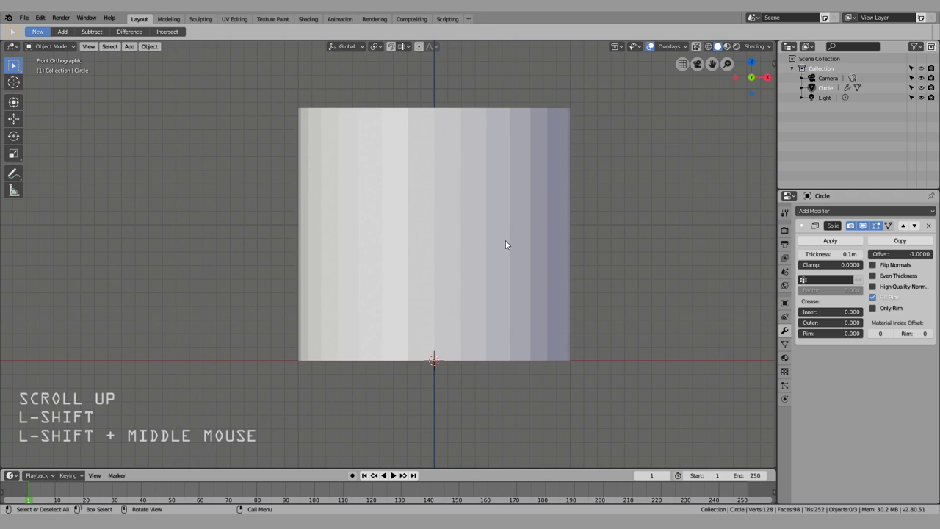
scroll(up, 3)
click(417, 192)
key(Tab)
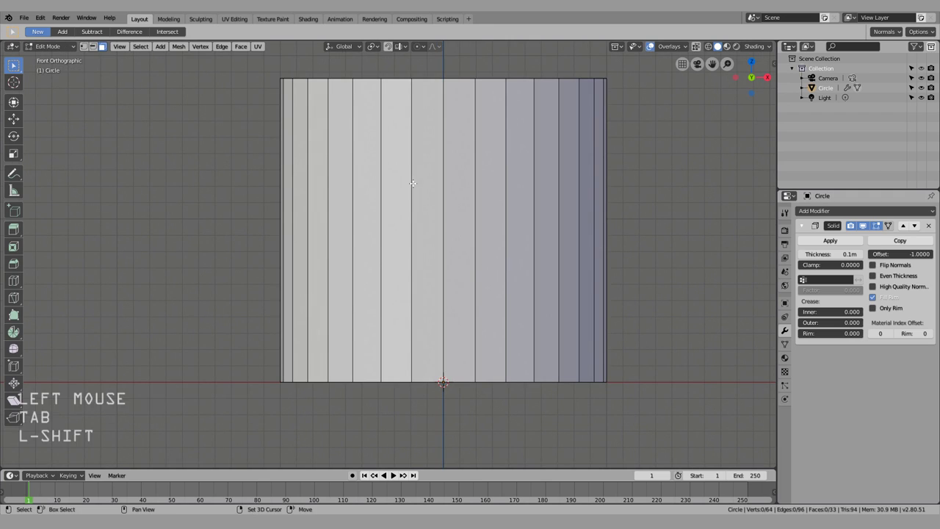
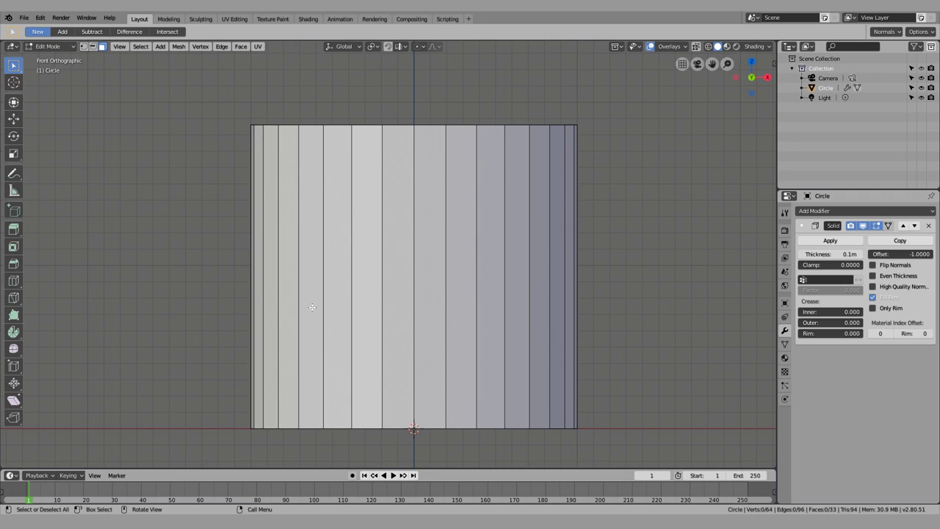
- Add edge loops near base and rim, lowering the base loop and scaling the upper loop outward
key(ctrl+r)
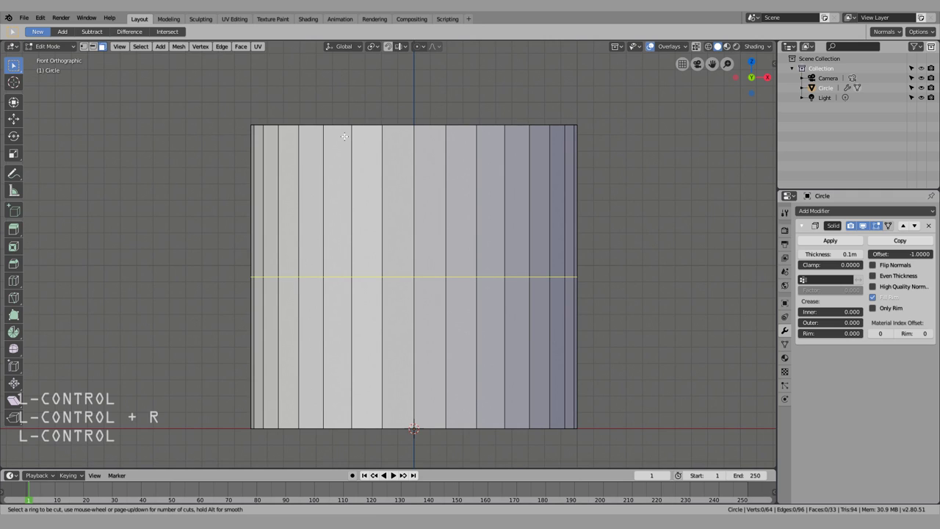
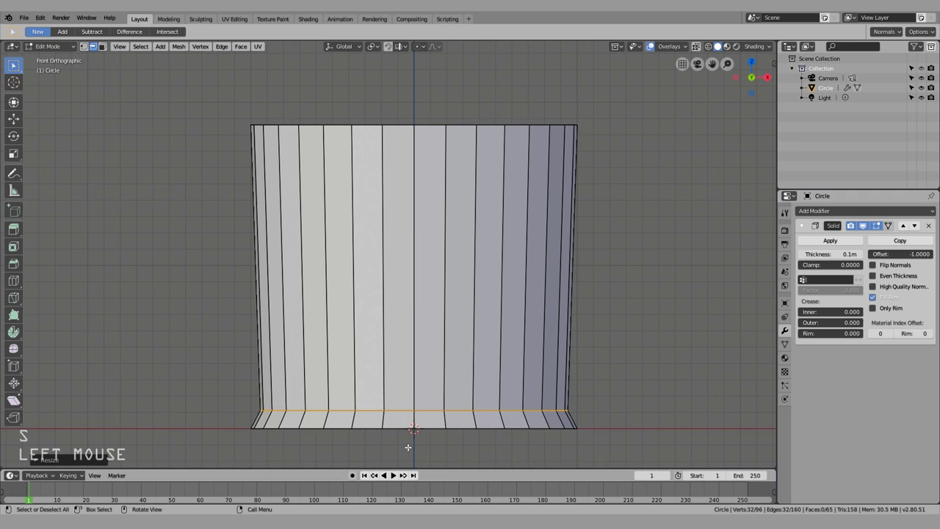
key(g)
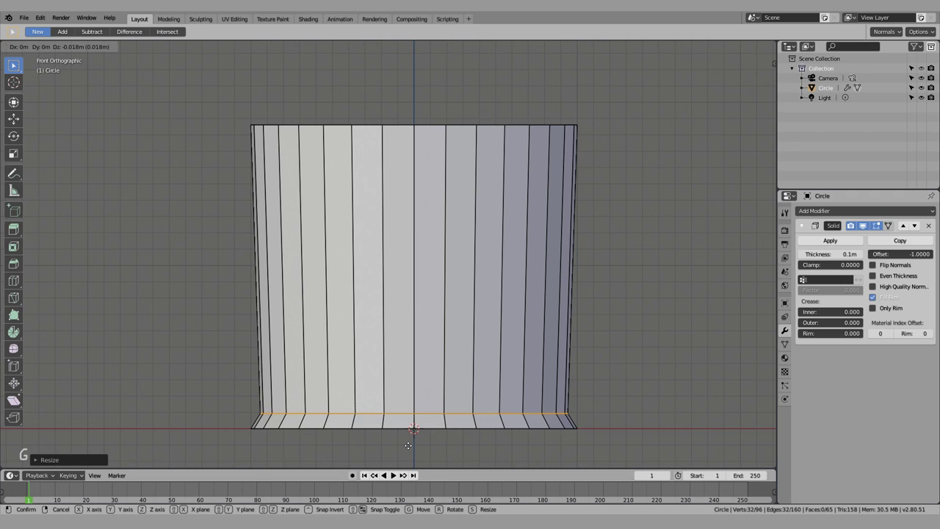
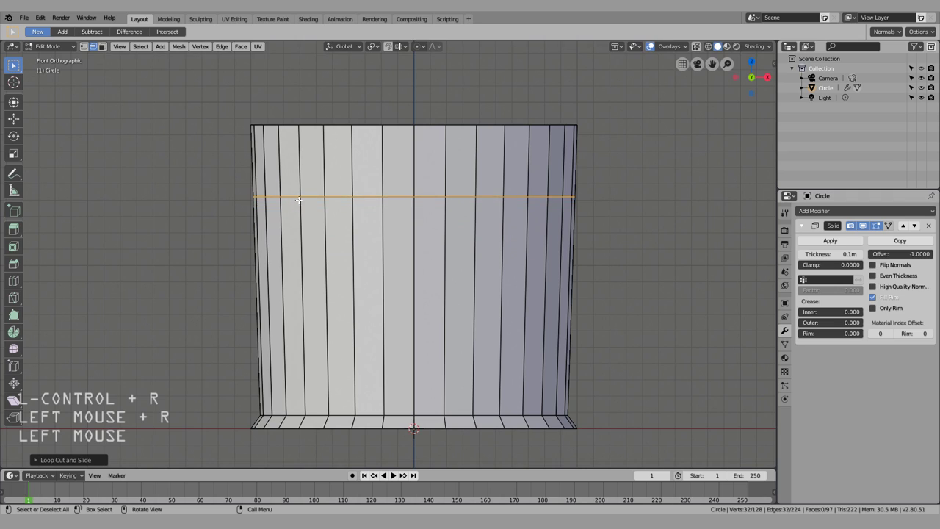
key(s)
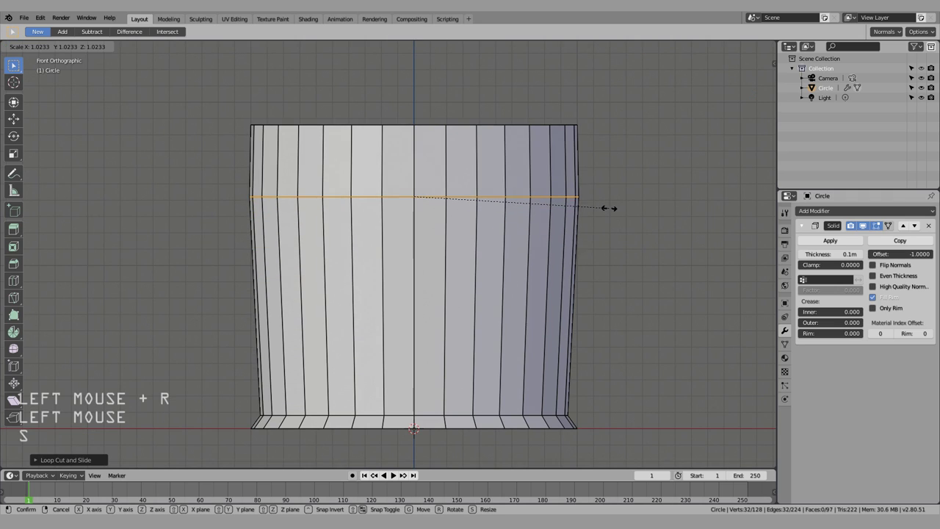
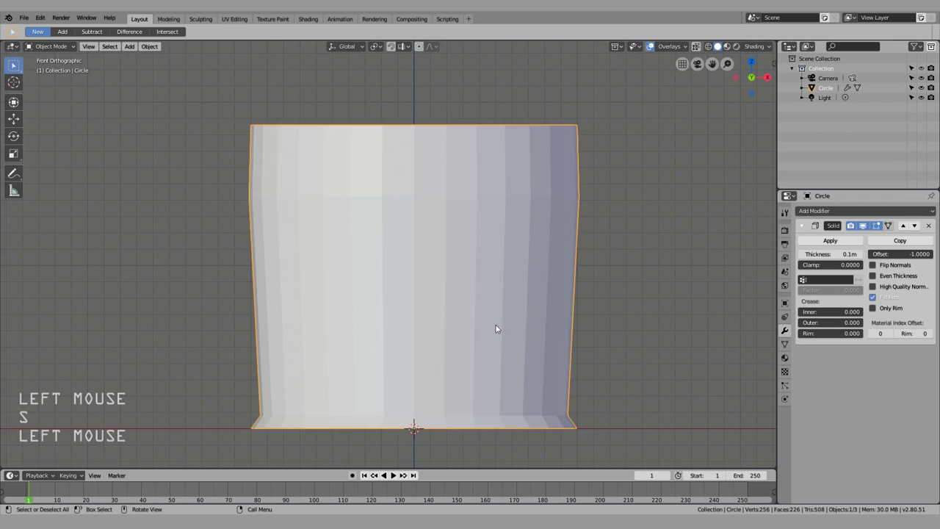
- Leave mesh editing and add a Subdivision Surface modifier to the cup
key(Tab)
middle_click(613, 287)
scroll(down, 3)
middle_click(600, 324)
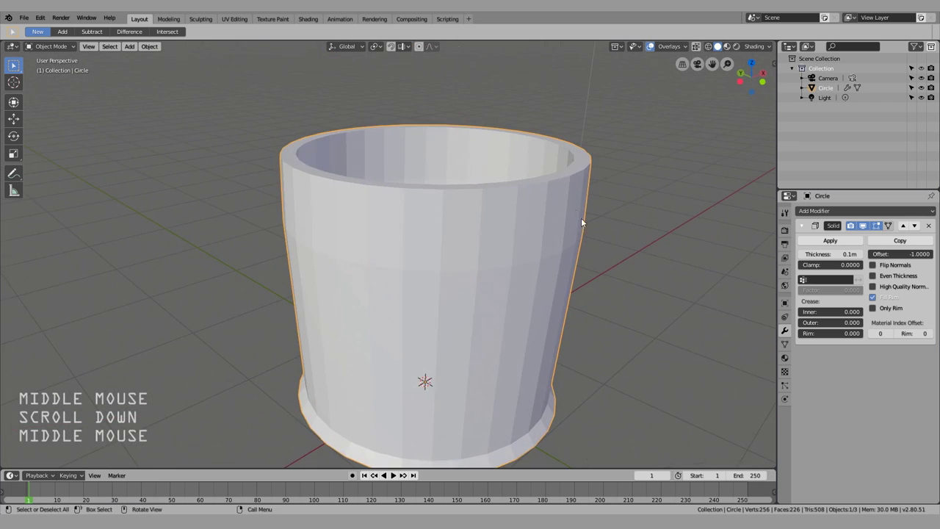
click(510, 219)
middle_click(587, 257)
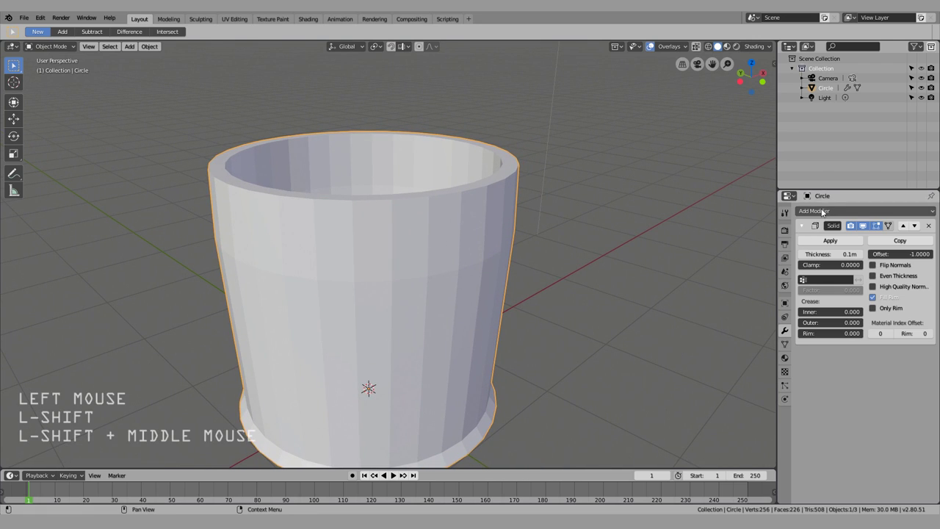
middle_click(616, 331)
click(827, 213)
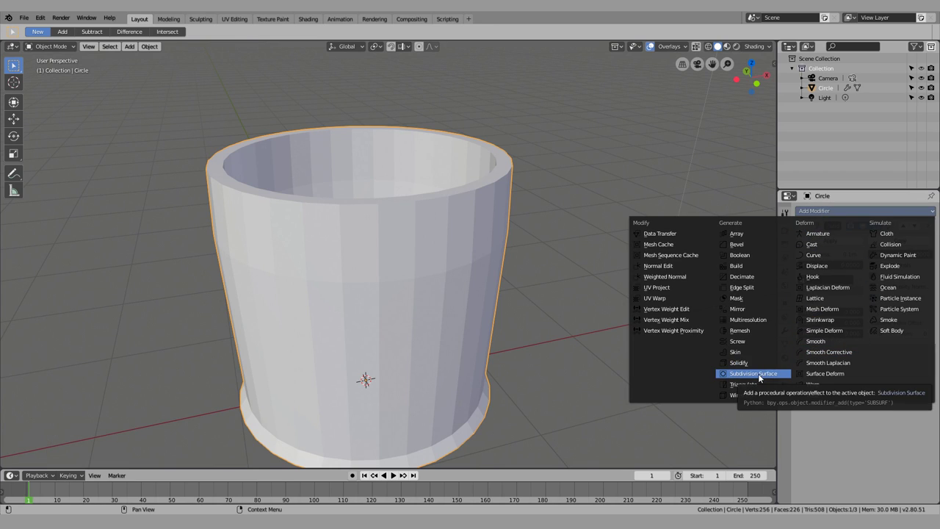
click(763, 377)
- Set the viewport subdivision level to 0 and back to 2 for comparison
middle_click(500, 318)
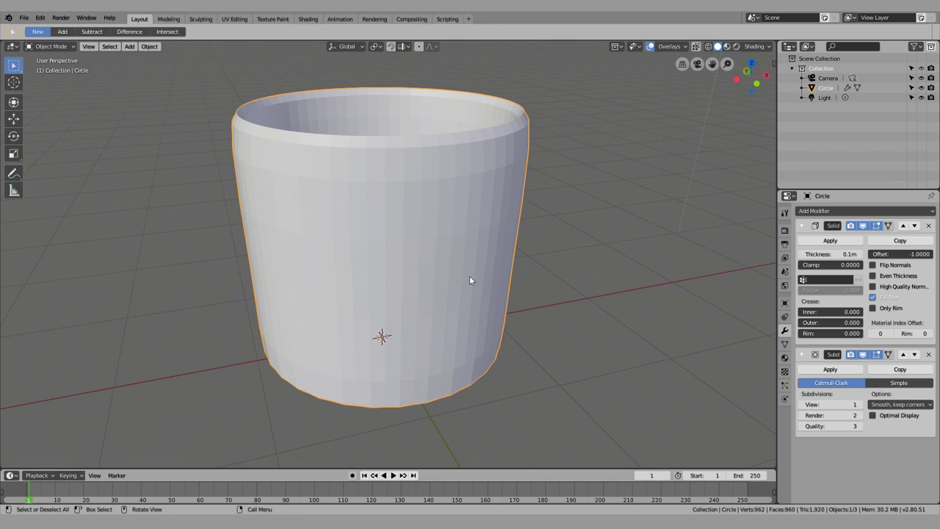
middle_click(633, 347)
click(805, 407)
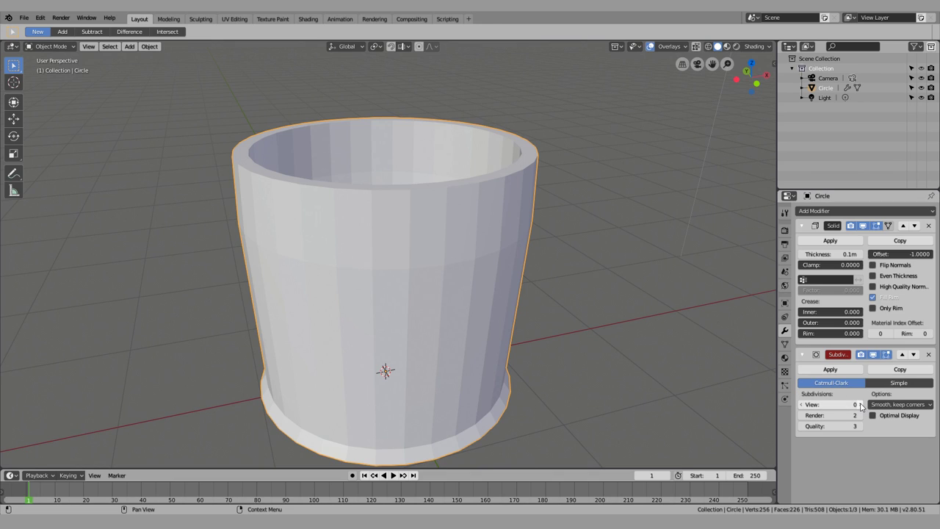
click(864, 405)
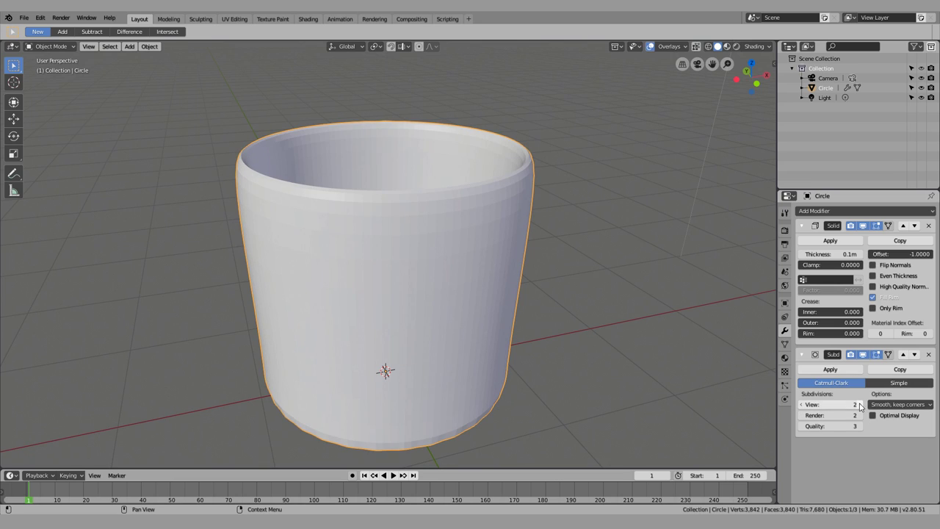
click(864, 407)
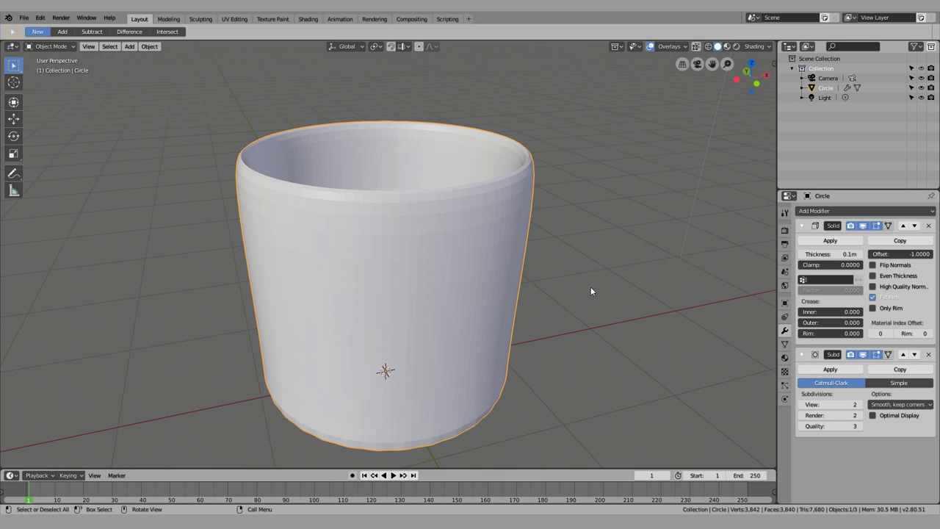
- View the cup from the front and toggle the subdivision smoothing off and on in the viewport
middle_click(588, 331)
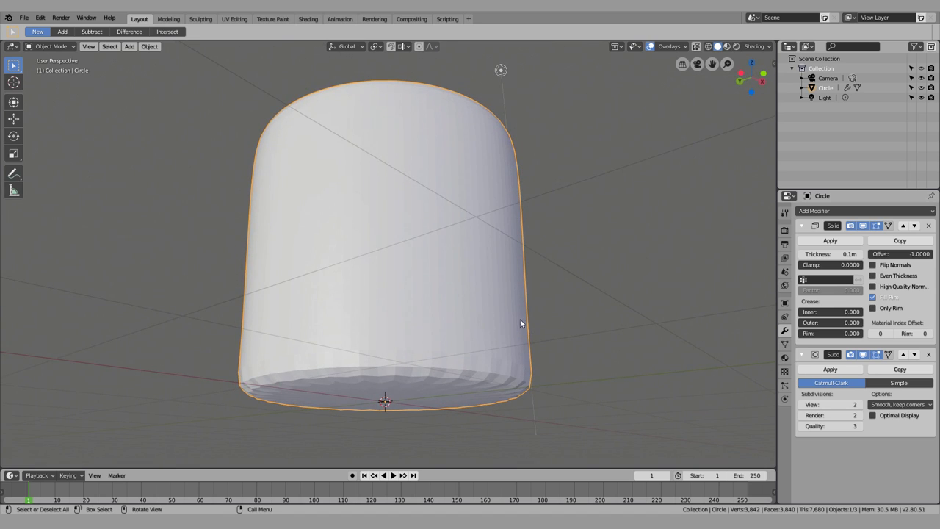
middle_click(520, 326)
key(KP_1)
scroll(up, 3)
middle_click(431, 287)
double_click(854, 357)
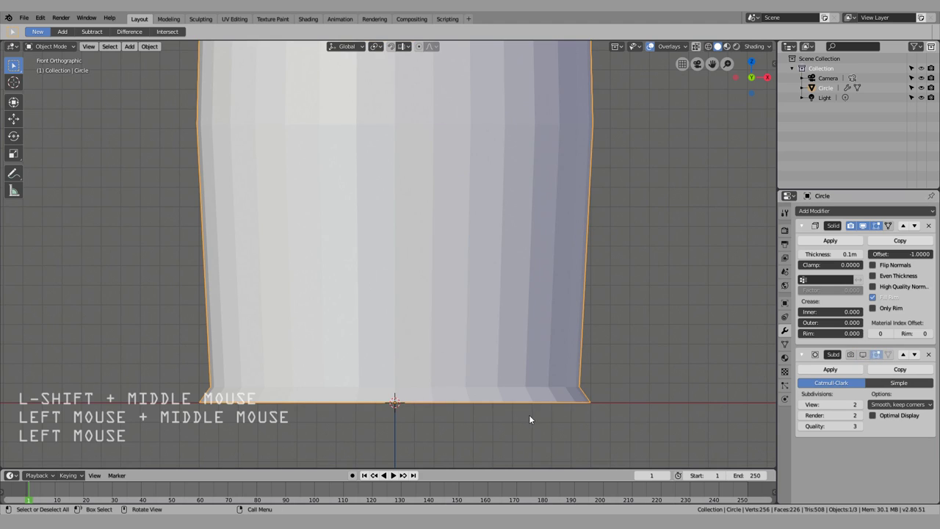
click(859, 365)
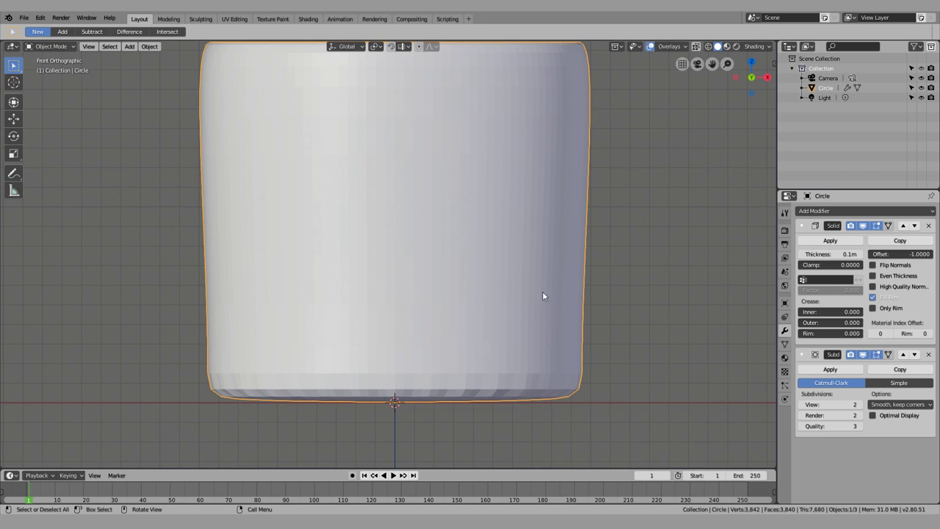
- In edge select, crease the outer and inner edge loops at the cup's base
key(Tab)
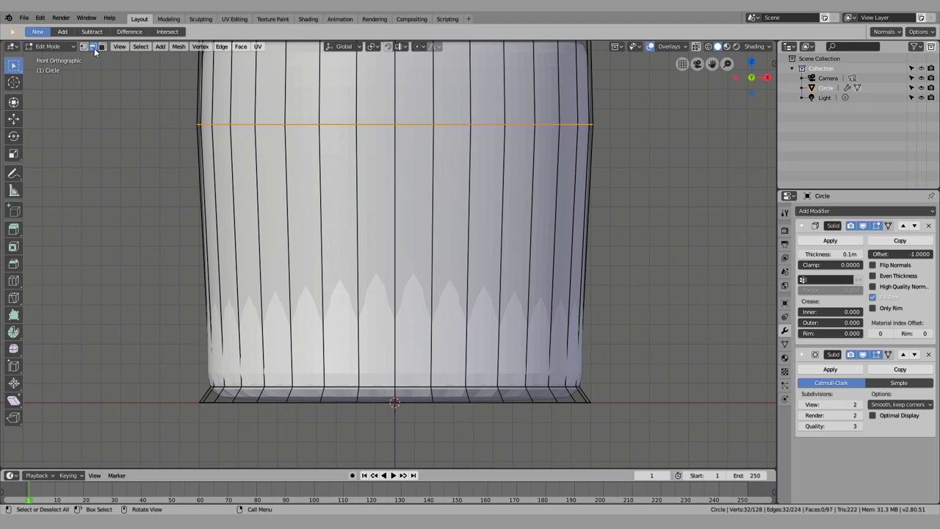
click(95, 51)
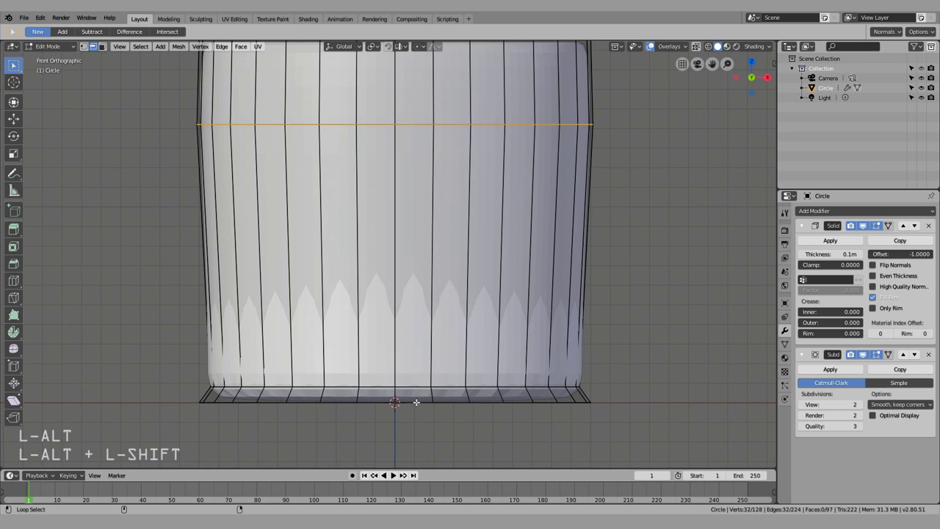
key(shift+alt+l)
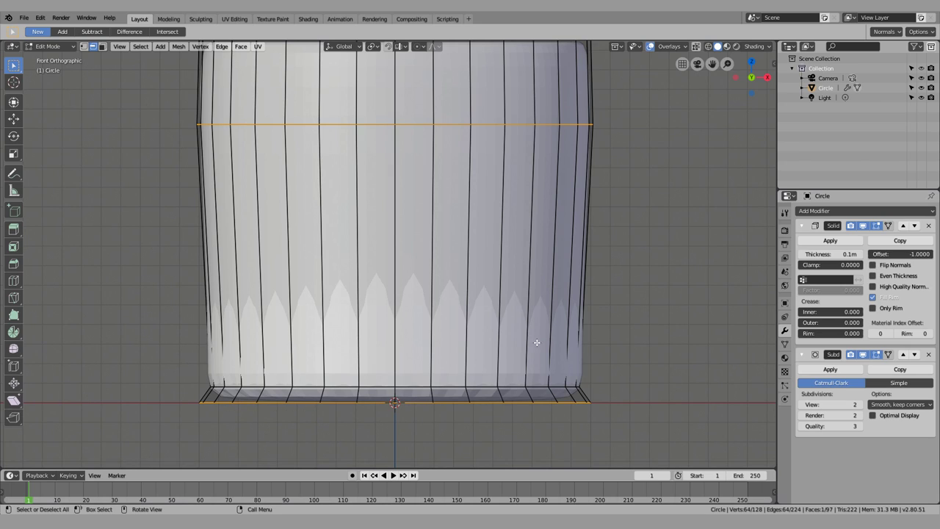
key(shift+e)
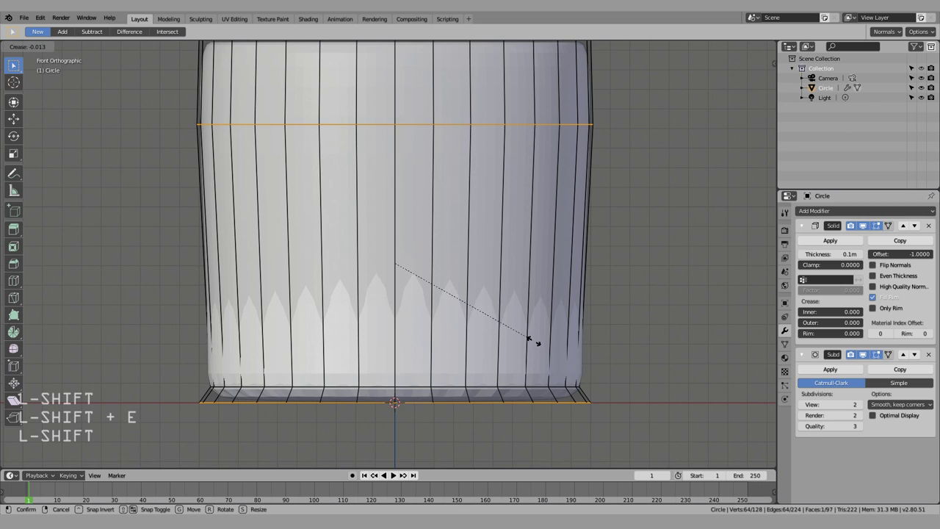
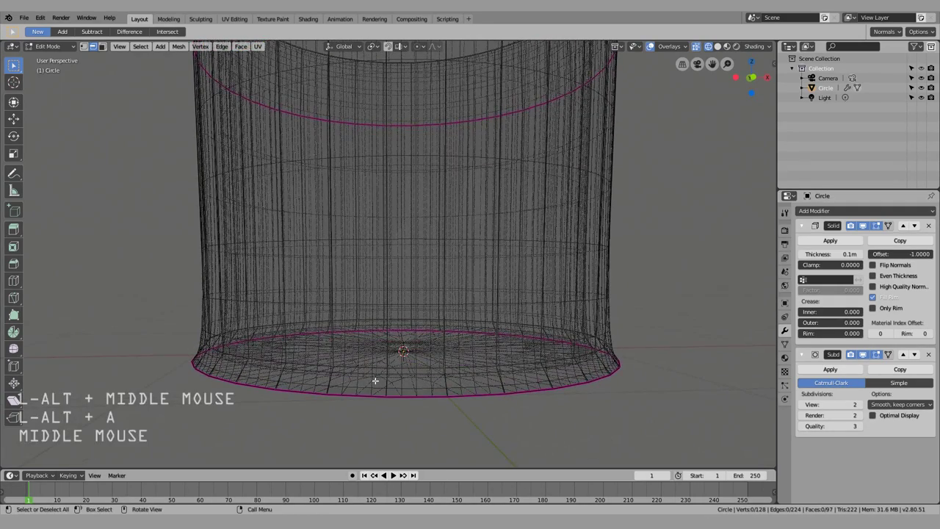
key(shift+alt+l)
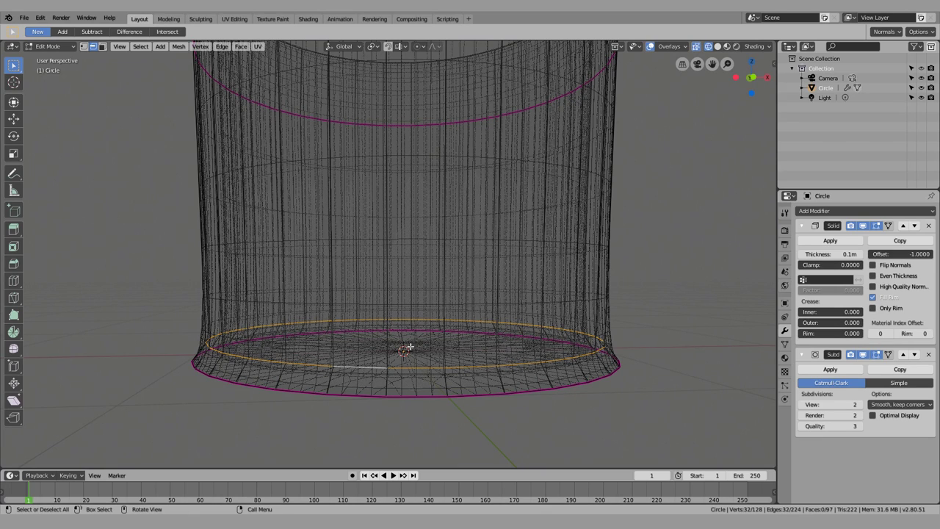
key(shift+e)
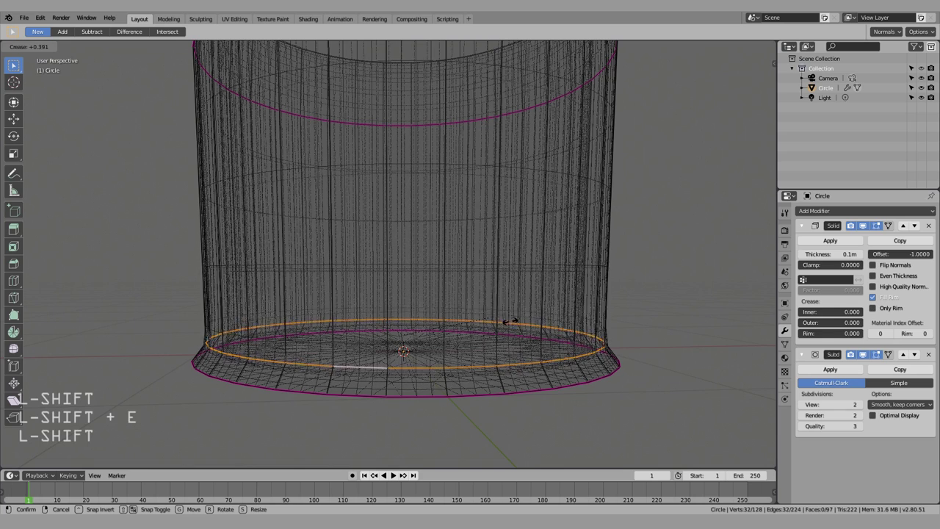
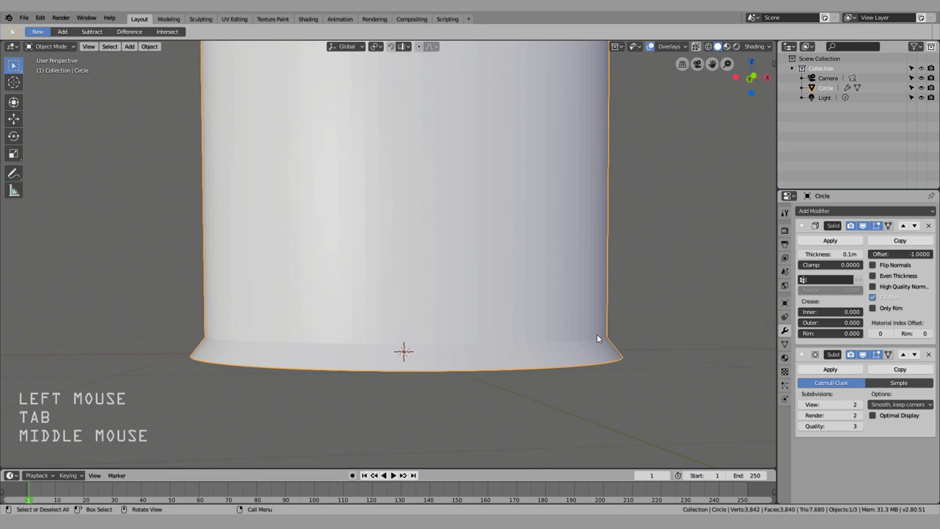
- Orbit the view to look down into the smoothed cup
scroll(down, 3)
middle_click(527, 144)
middle_click(535, 195)
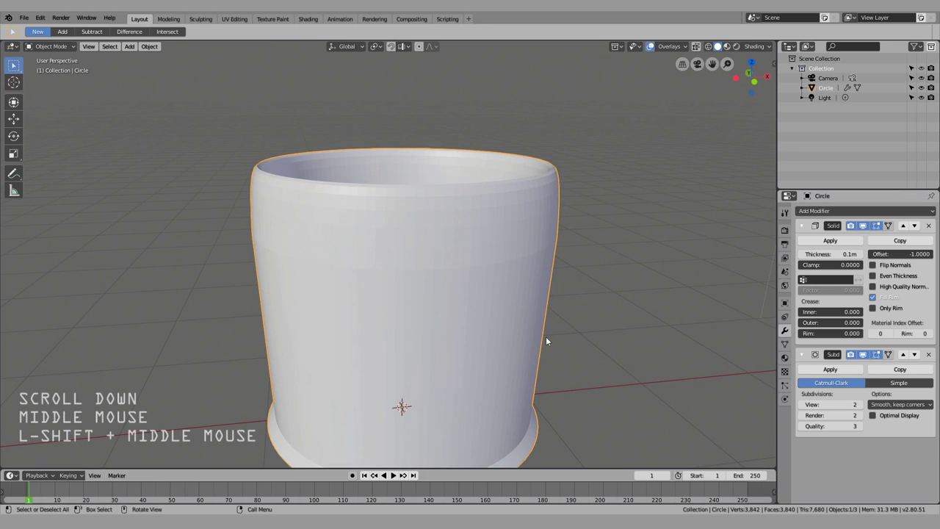
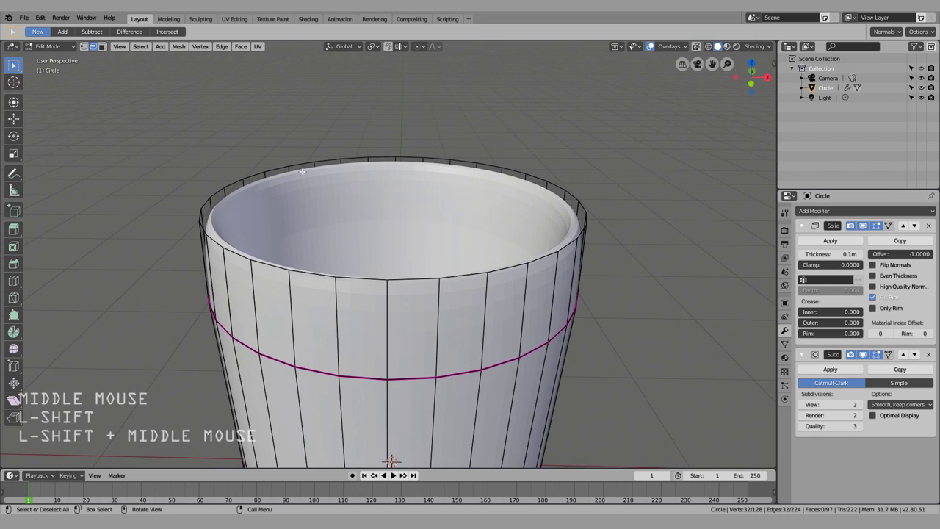
- Select the rim edge loops and crease them to about 0.58
key(shift+alt+a)
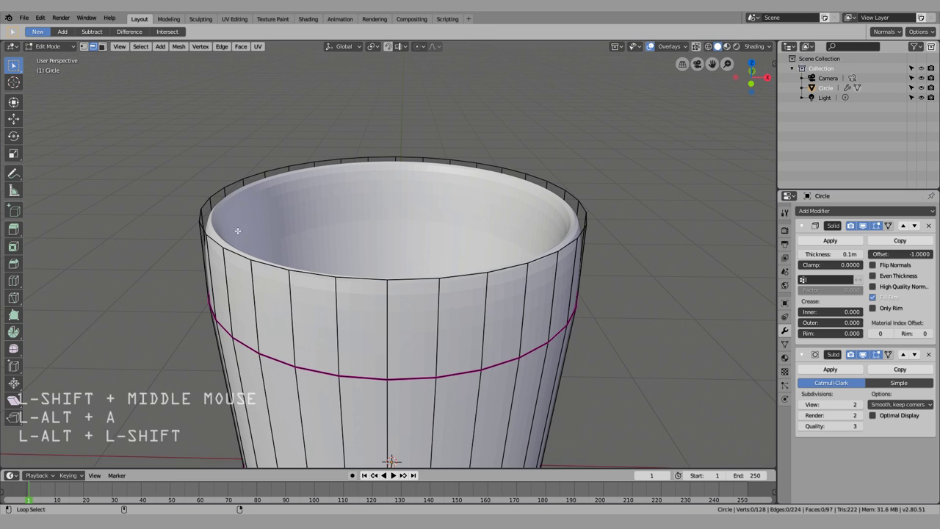
scroll(down, 3)
scroll(up, 3)
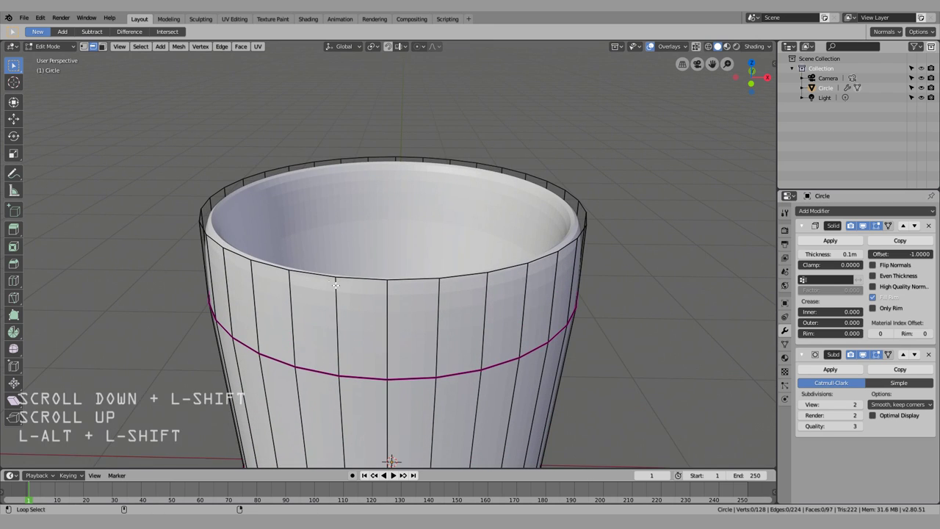
scroll(up, 3)
key(shift+e)
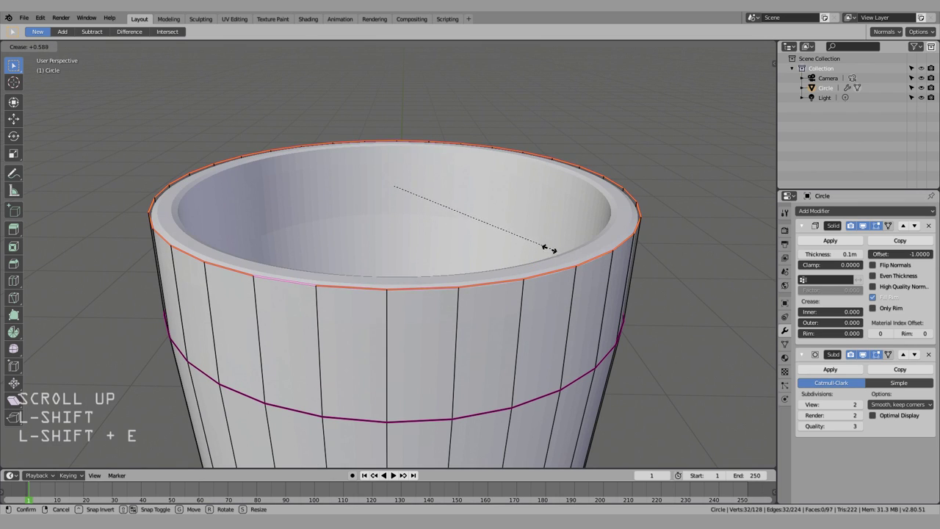
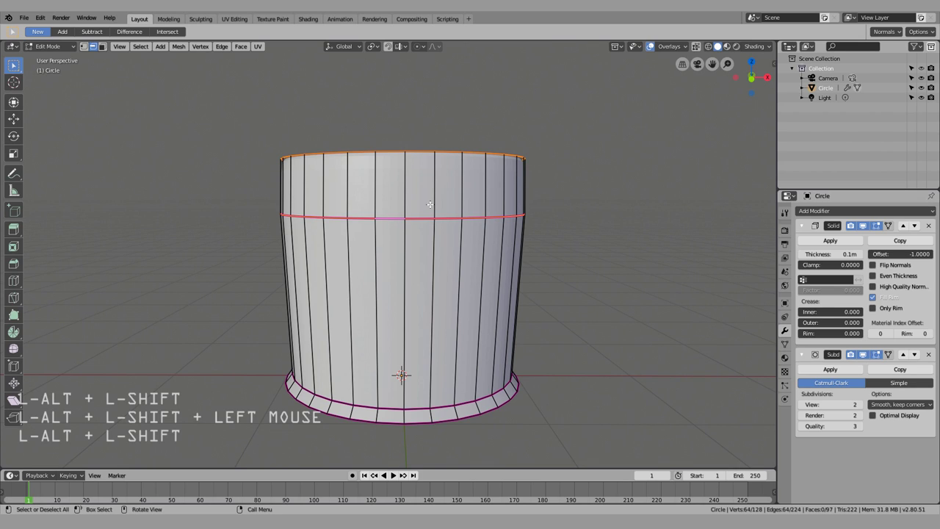
- After cancelled slide and vertical moves, scale the top loops outward to about 1.07
key(g)
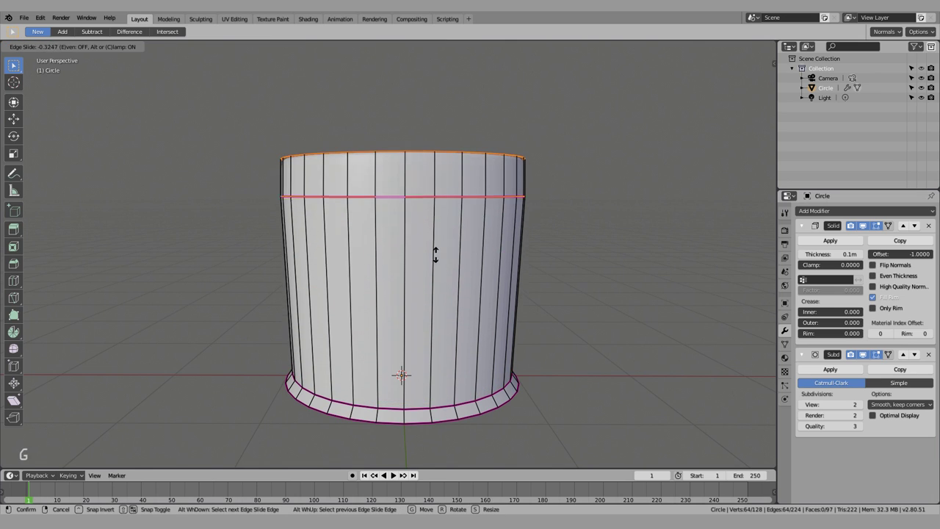
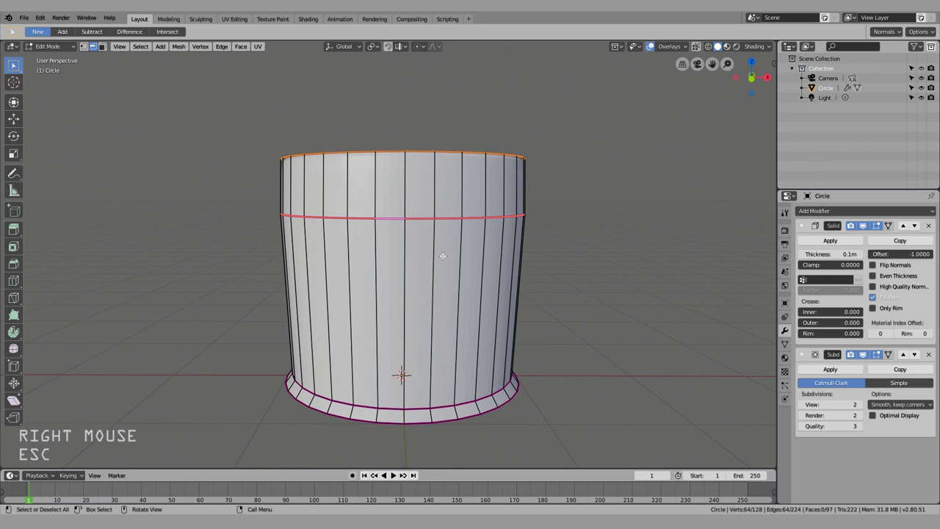
key(g)
key(z)
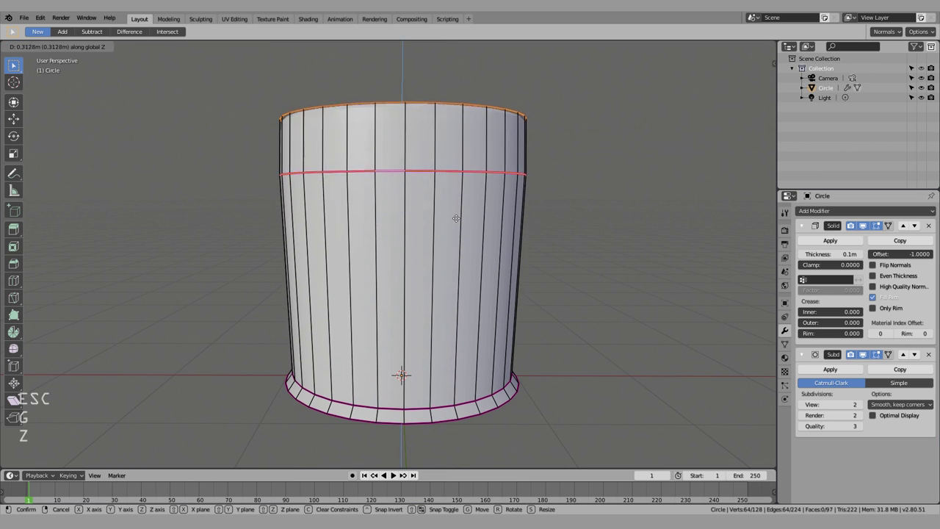
key(Escape)
key(g)
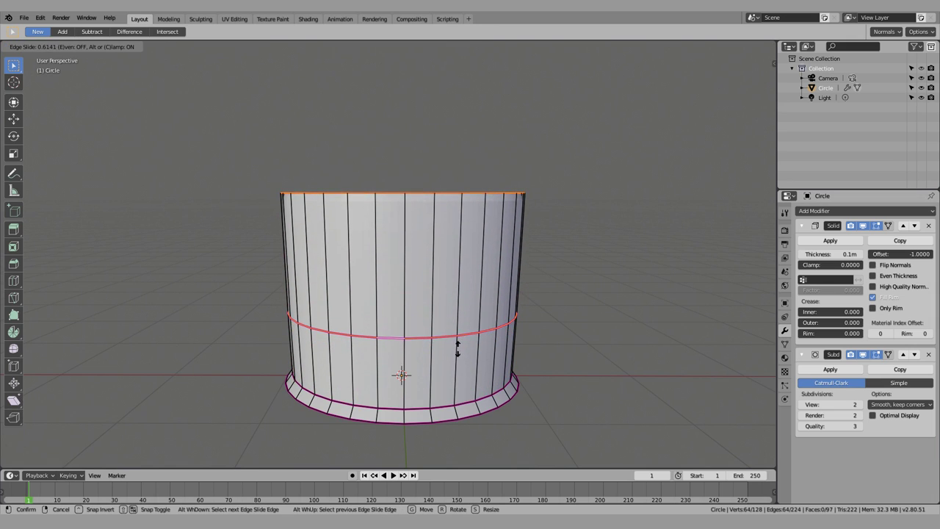
key(Escape)
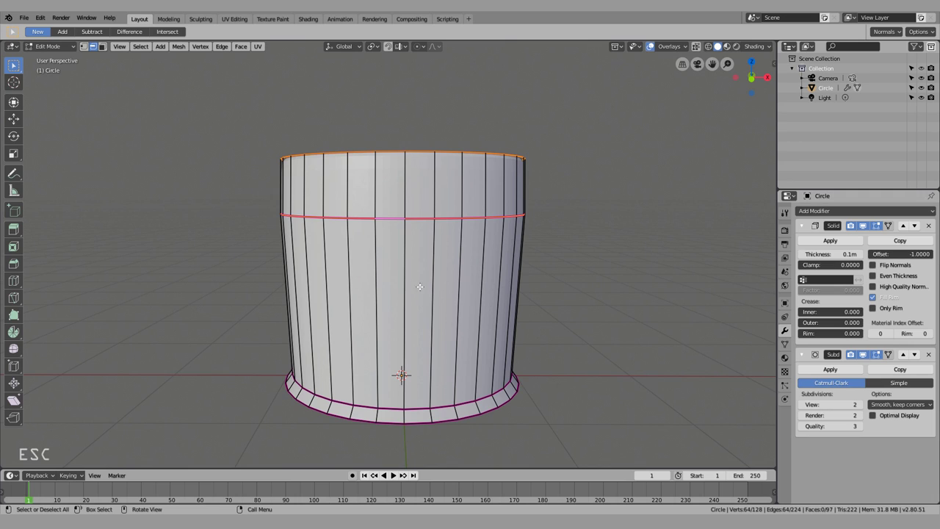
key(s)
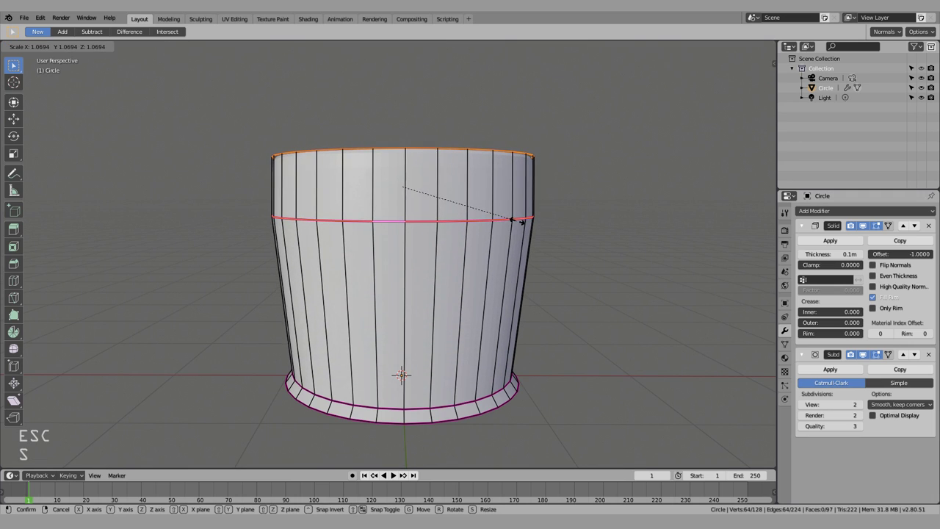
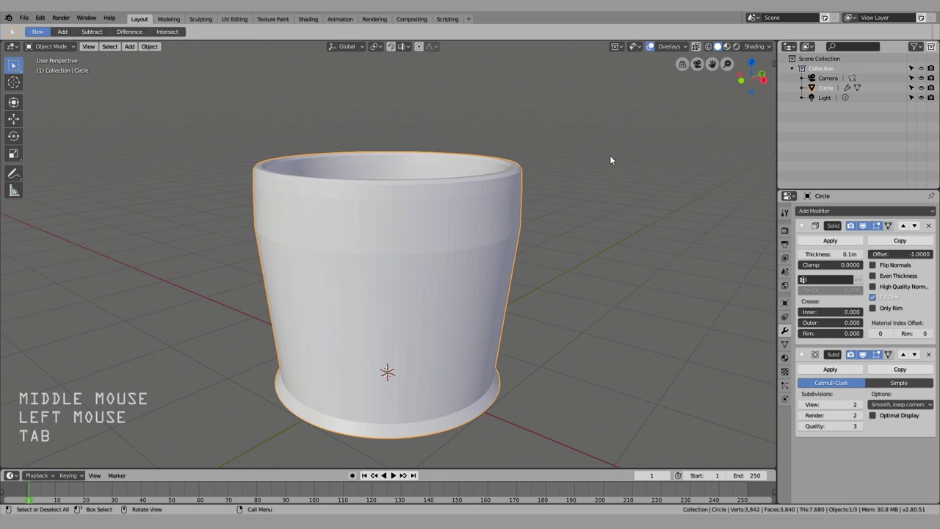
- Leave Edit Mode on the cup and bring up its Material Properties showing Material.002 with Principled BSDF
key(Tab)
click(606, 186)
scroll(down, 3)
middle_click(468, 302)
click(442, 256)
middle_click(517, 320)
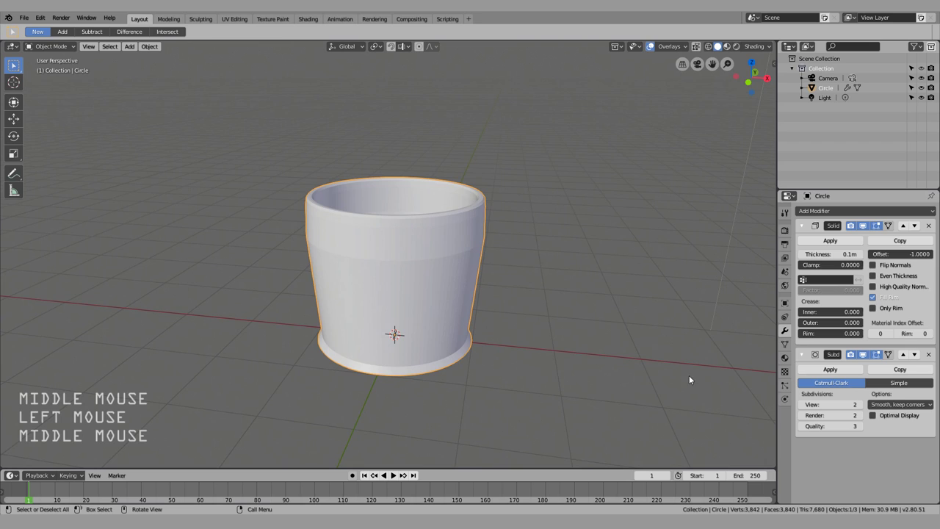
middle_click(574, 366)
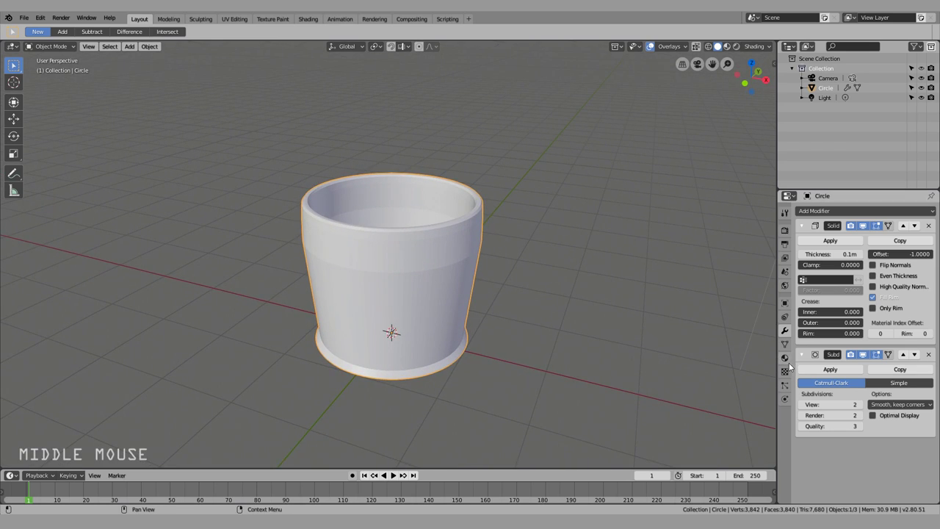
click(792, 360)
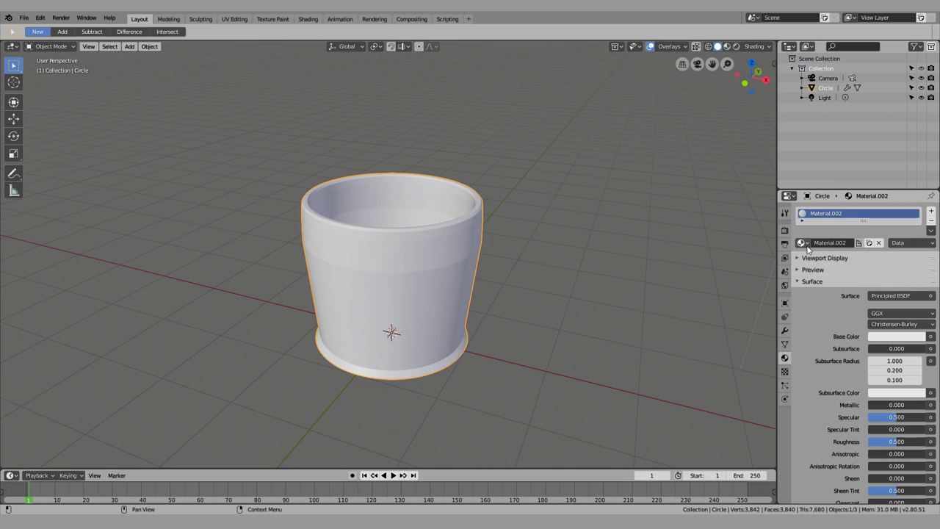
- Assign the existing pink Glass material to the cup and preview it in Rendered shading
click(804, 247)
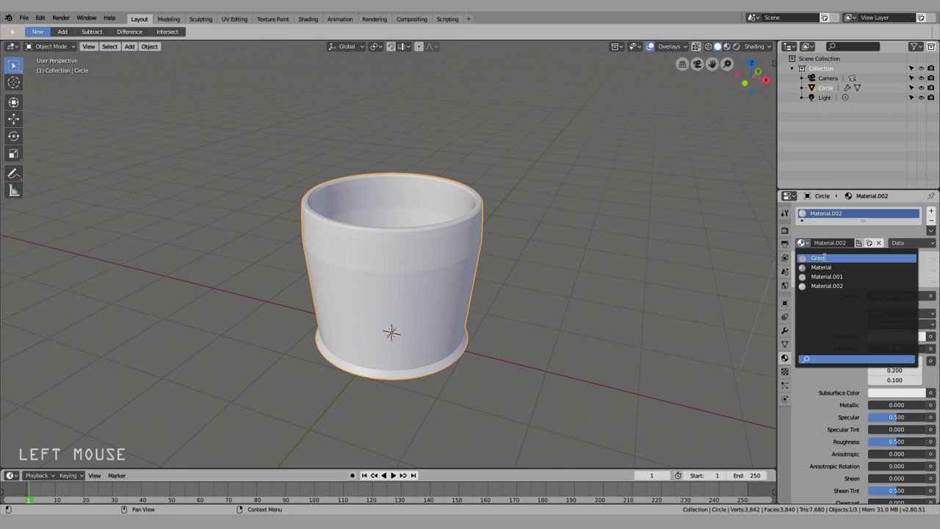
middle_click(592, 352)
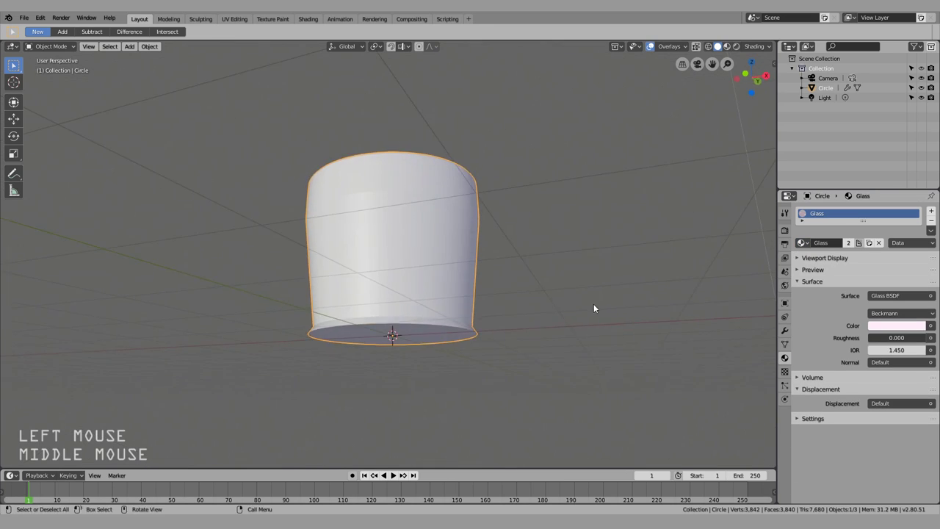
click(539, 306)
key(shift+z)
middle_click(515, 298)
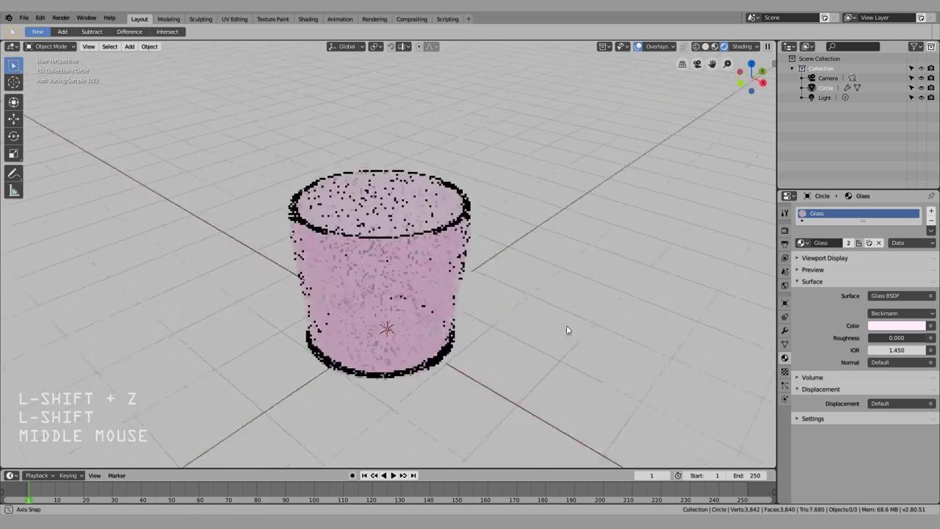
key(shift+z)
- Unlink the Glass material so the cup's material slot is empty again
middle_click(643, 312)
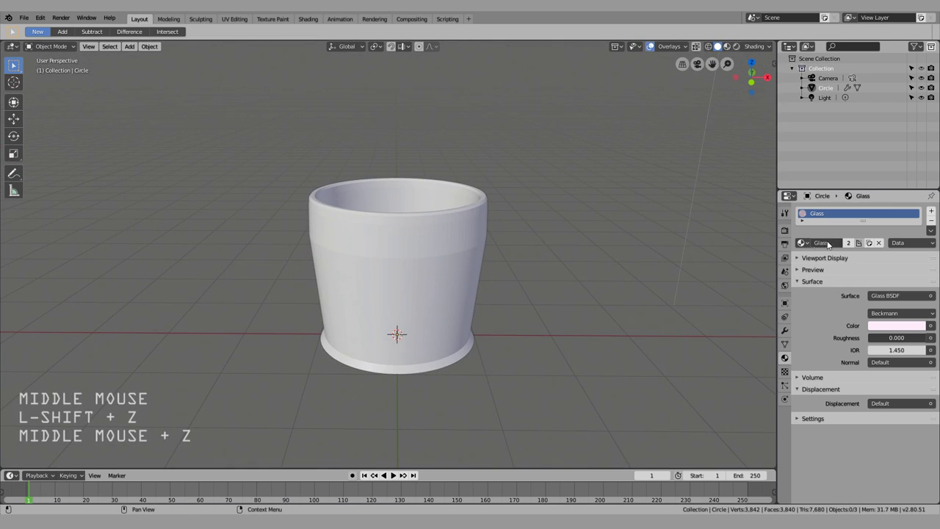
click(879, 246)
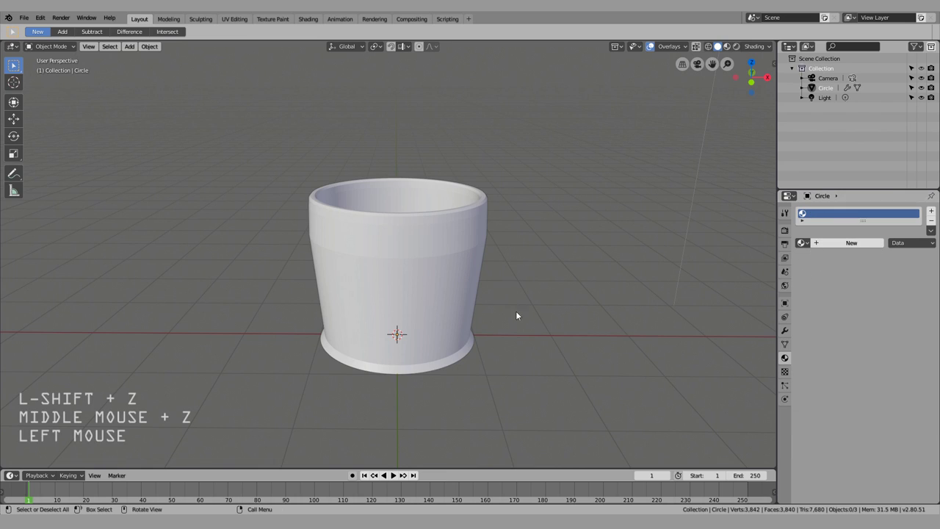
- Create a new Material.003 for the cup with a Glass BSDF surface at roughness 0.500
click(866, 247)
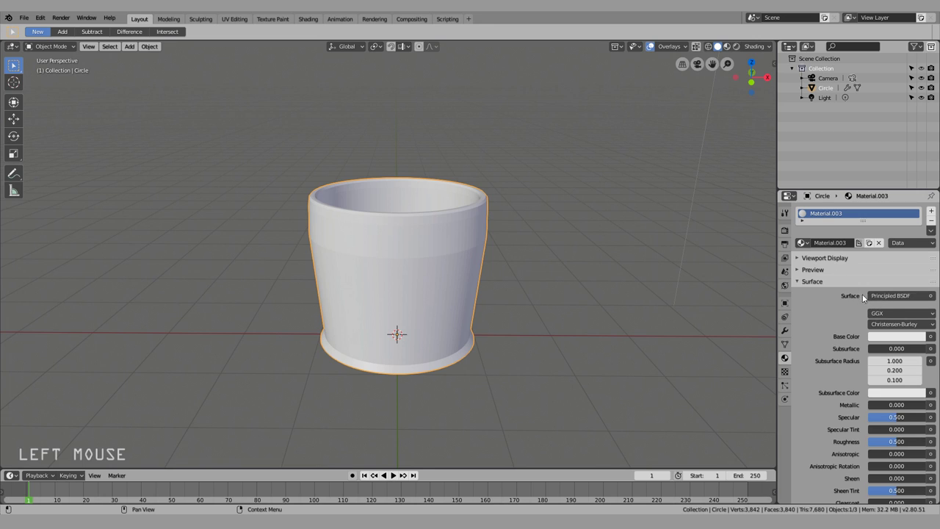
middle_click(504, 297)
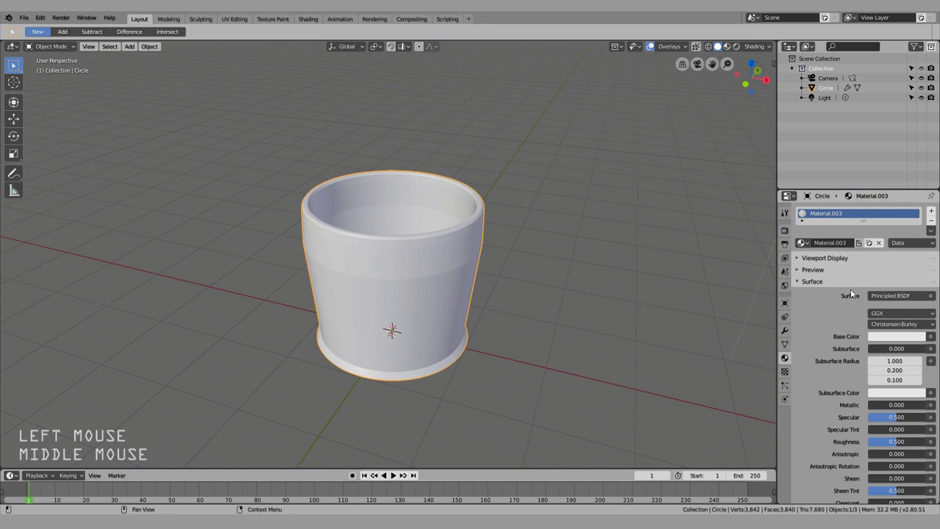
click(880, 294)
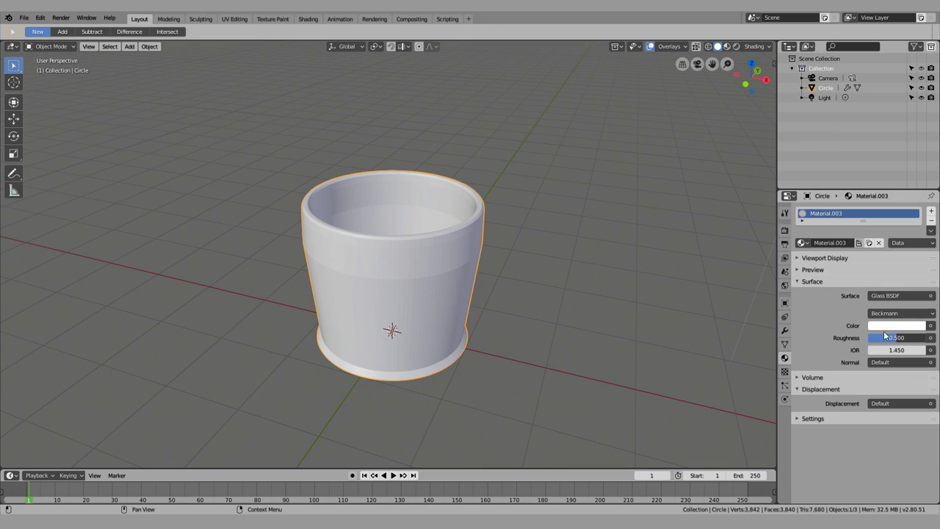
middle_click(413, 322)
- Preview the white glass cup in Rendered shading, then return to solid shading
key(z)
click(433, 226)
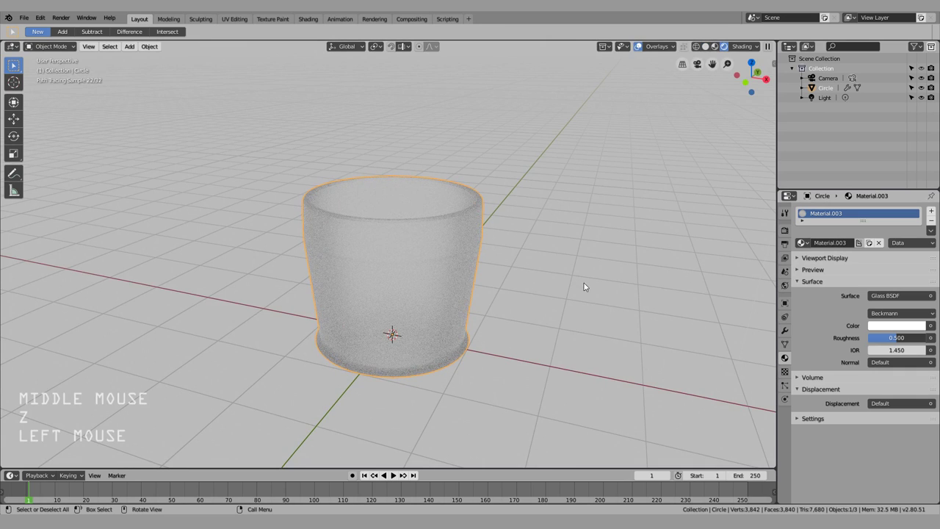
middle_click(478, 315)
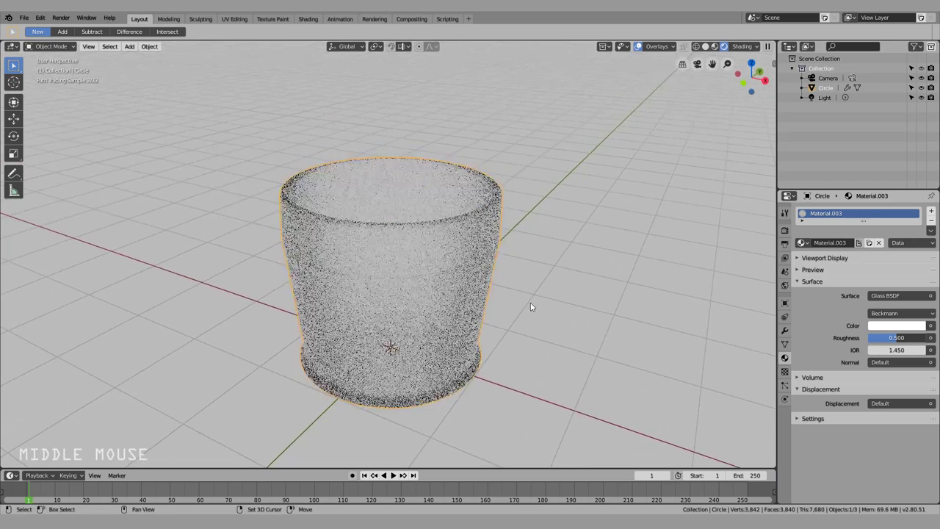
key(shift+z)
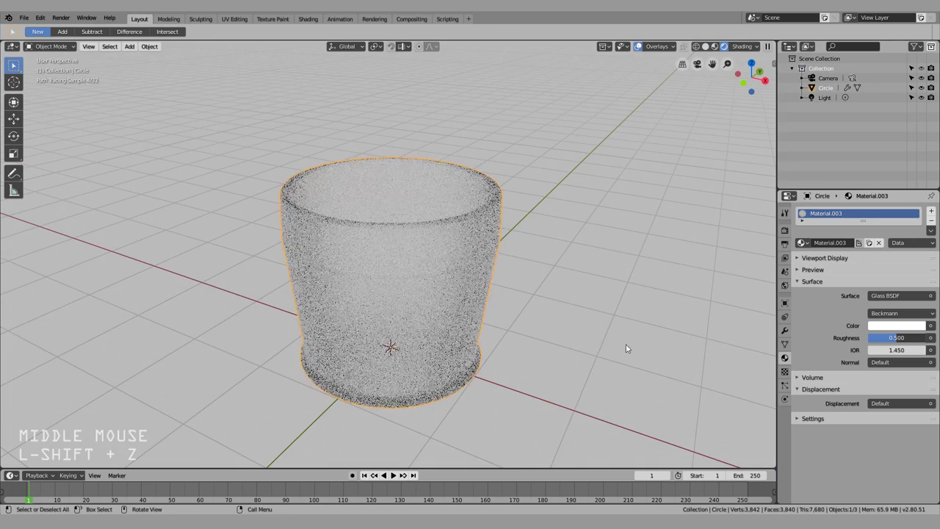
key(shift+z)
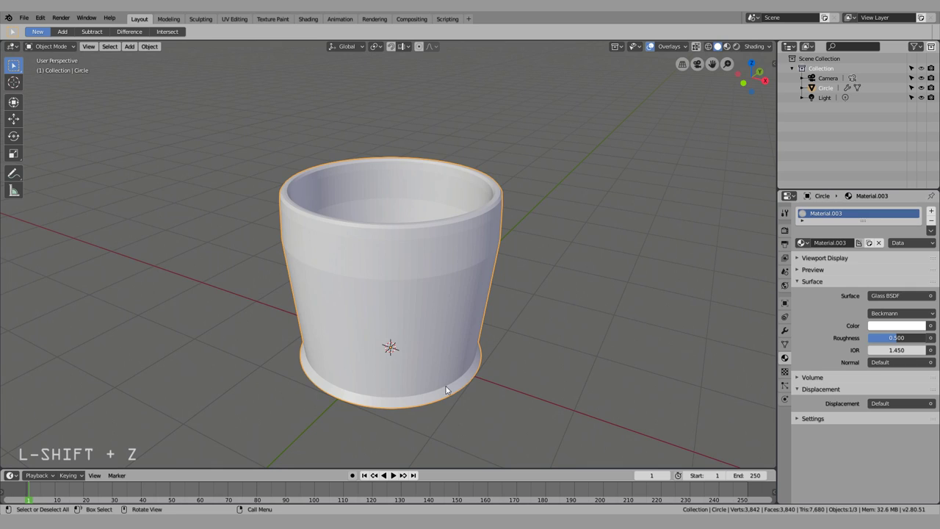
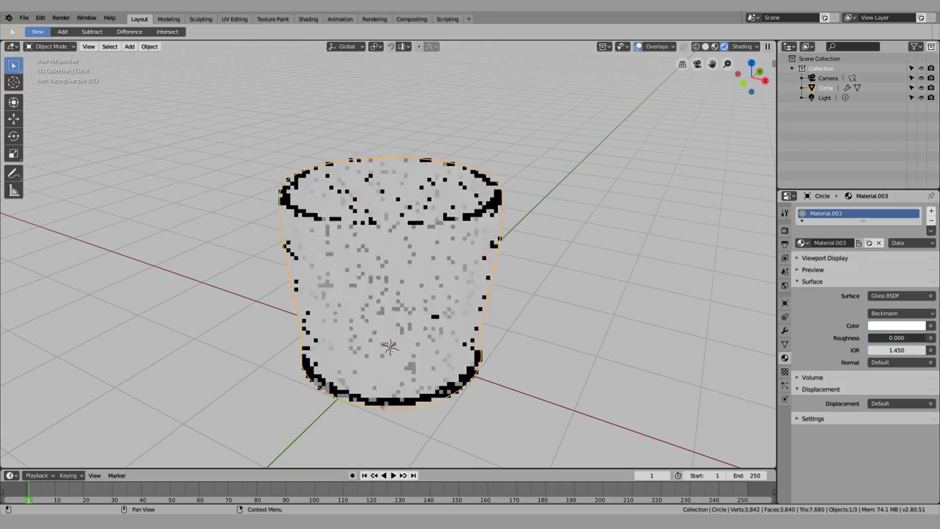
- Inspect the clear glass cup at roughness 0.000 and bring up the Add menu for a new object
middle_click(495, 241)
click(556, 353)
middle_click(437, 379)
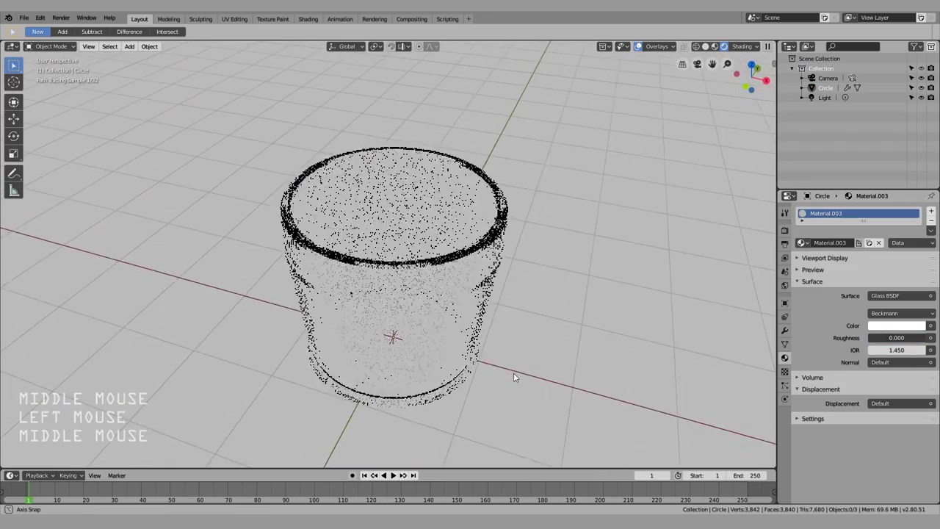
middle_click(511, 335)
key(shift+a)
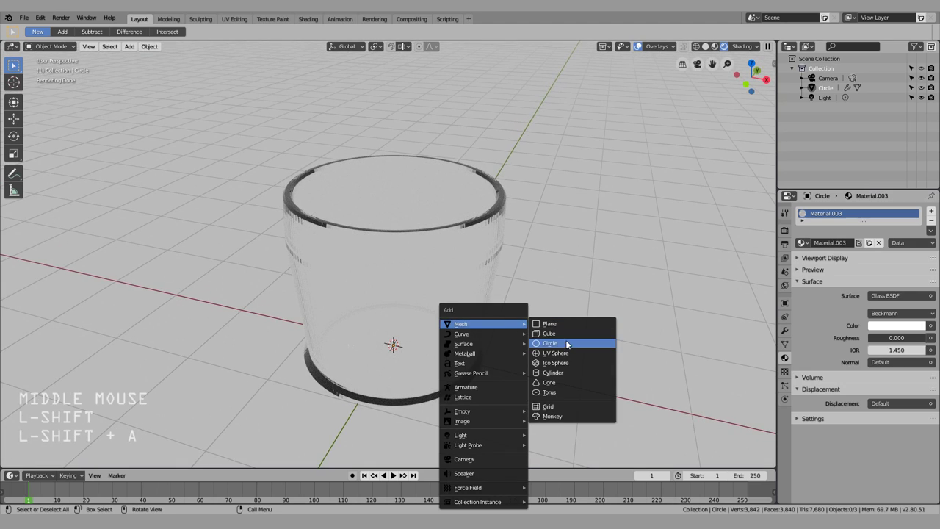
- Add a cube and move it along Z and Y to stand beside the cup
click(570, 339)
middle_click(567, 329)
scroll(down, 3)
key(g)
key(z)
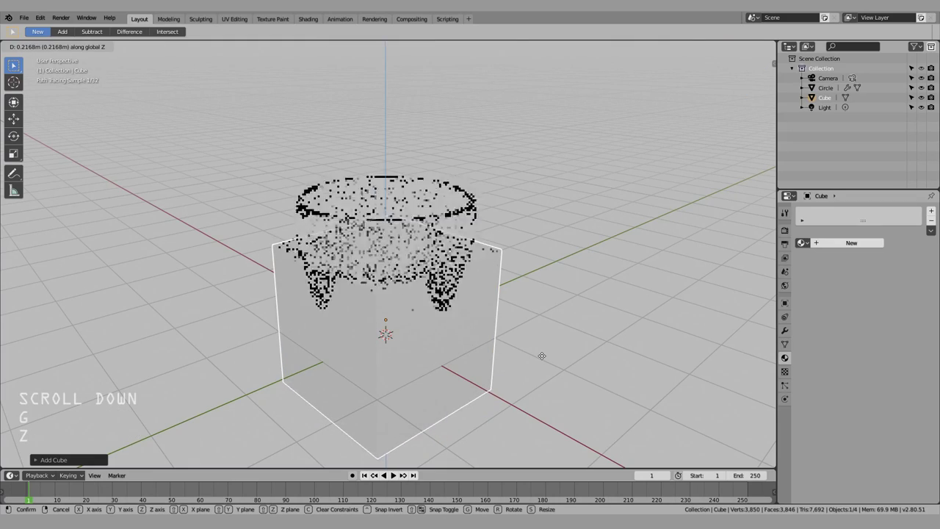
key(y)
click(590, 350)
middle_click(551, 388)
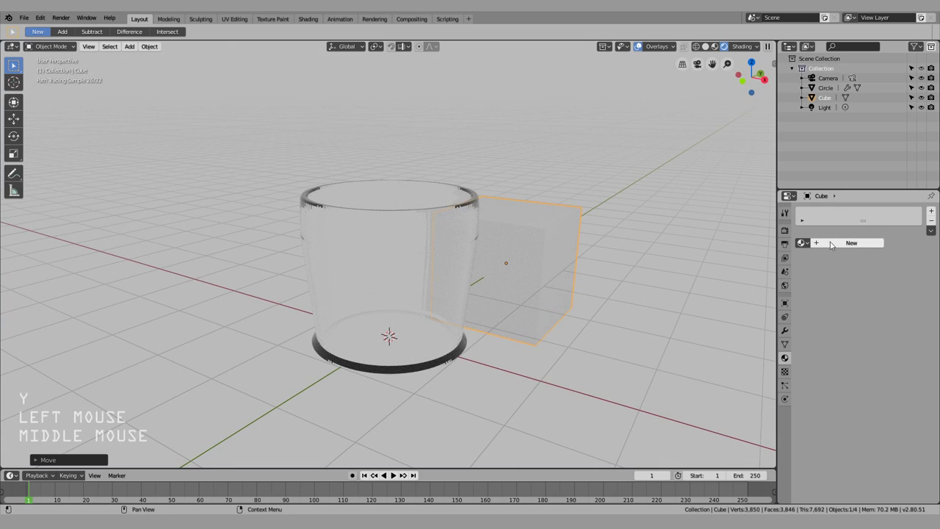
- Give the cube a new Material.004 with a purple base colour
click(780, 301)
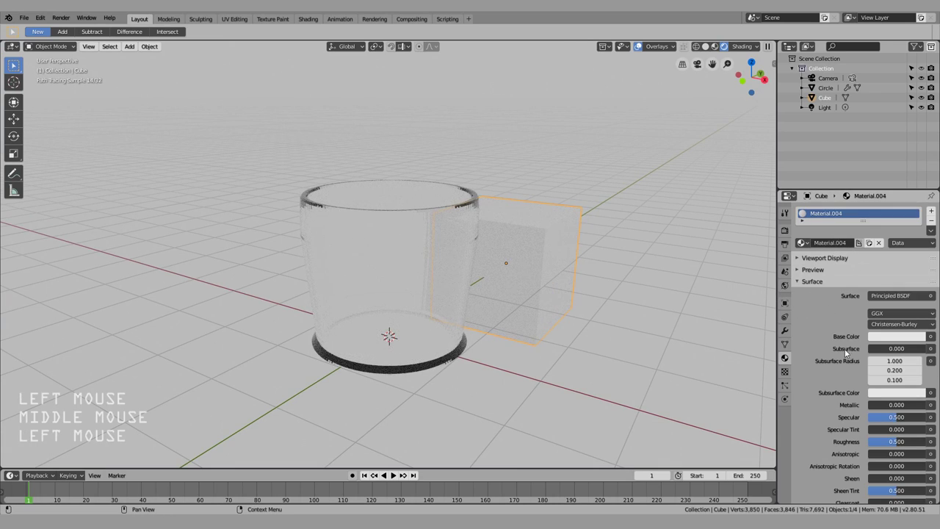
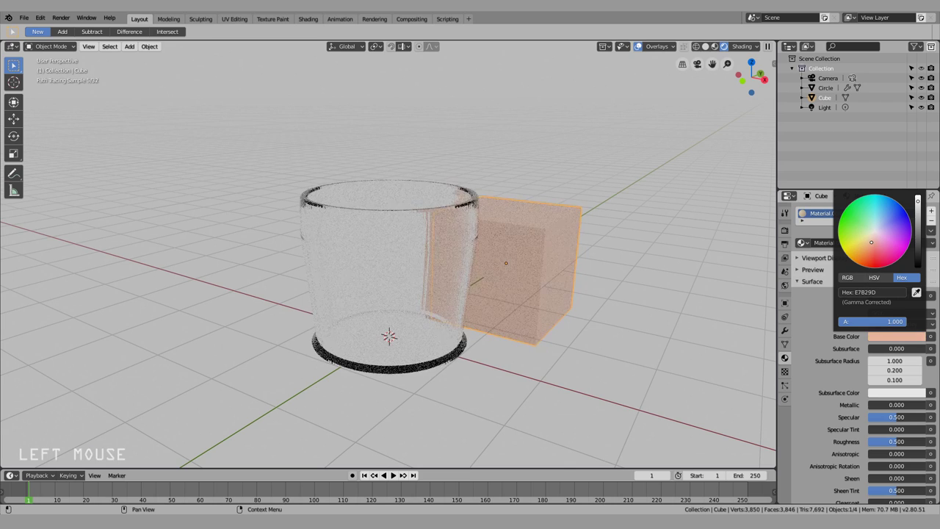
click(622, 359)
middle_click(518, 399)
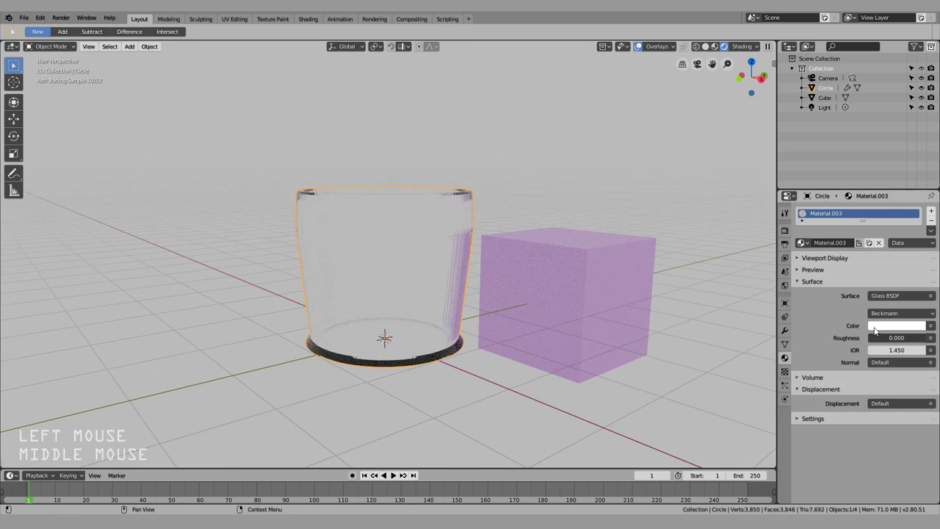
- Tint the cup's Glass BSDF colour pink
click(882, 331)
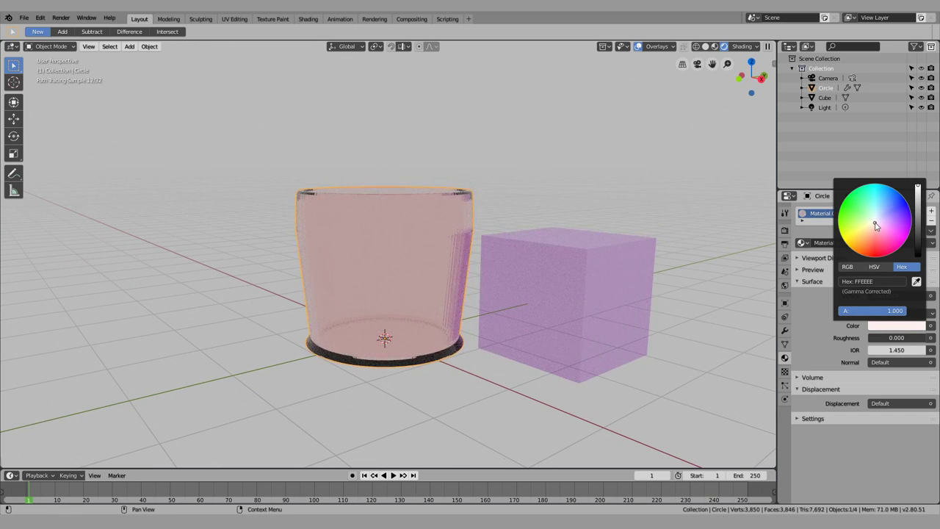
middle_click(567, 210)
click(678, 185)
middle_click(637, 232)
- Move the purple cube along Z so it sits behind the cup
click(559, 275)
key(g)
key(z)
click(577, 212)
scroll(down, 3)
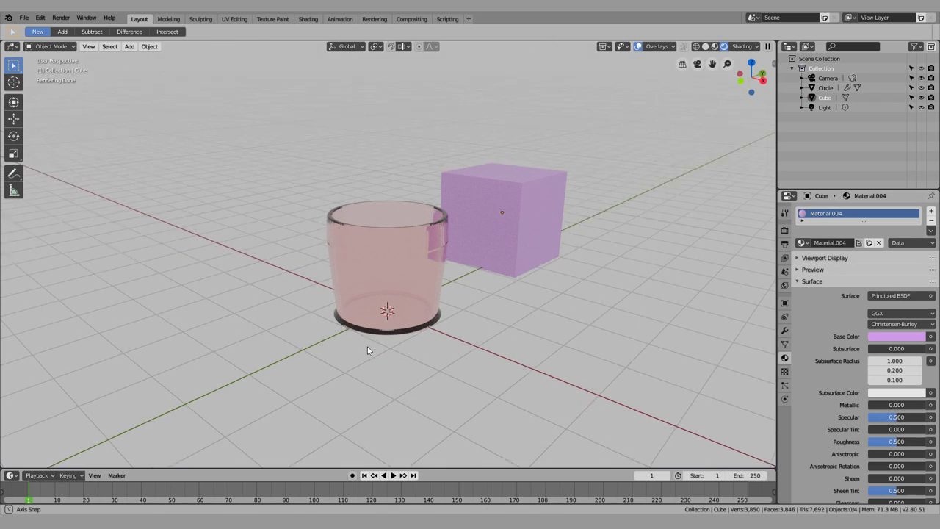
middle_click(366, 360)
- Add a plane under the cup and cube and scale it up into a large floor
key(shift+a)
click(411, 326)
key(s)
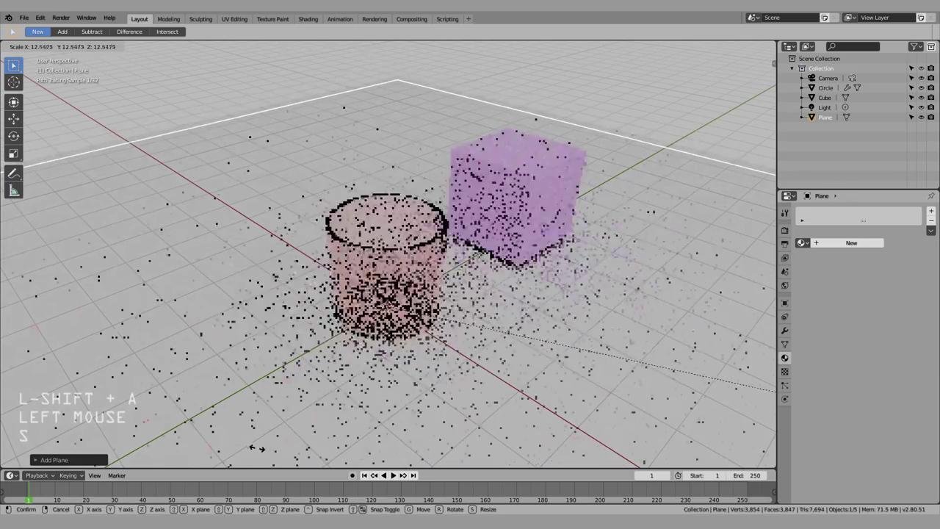
click(188, 440)
key(shift+z)
scroll(down, 3)
- Reposition the floor plane along X and then Y beneath the objects
click(576, 355)
scroll(down, 3)
key(g)
key(x)
click(456, 342)
key(g)
key(y)
click(543, 382)
middle_click(417, 383)
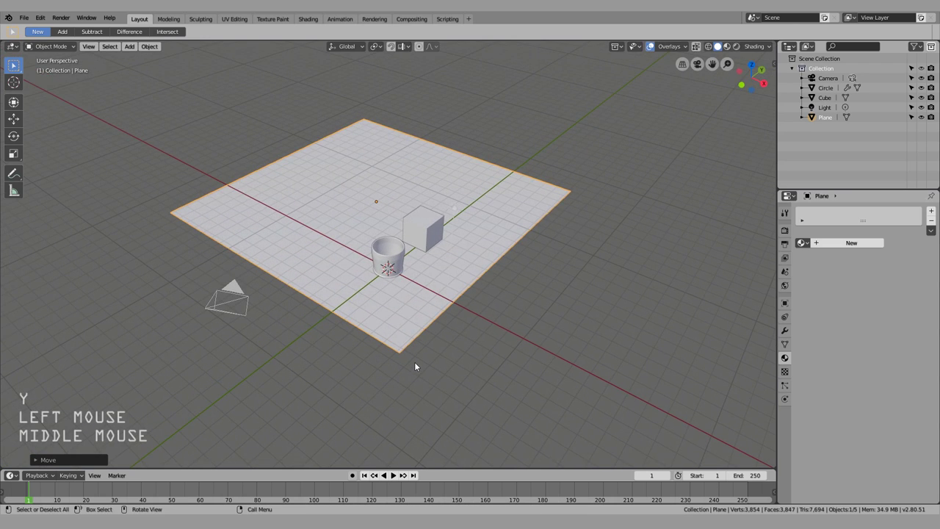
- Switch to the camera view and start shifting the floor plane along X to fill the frame
key(KP_0)
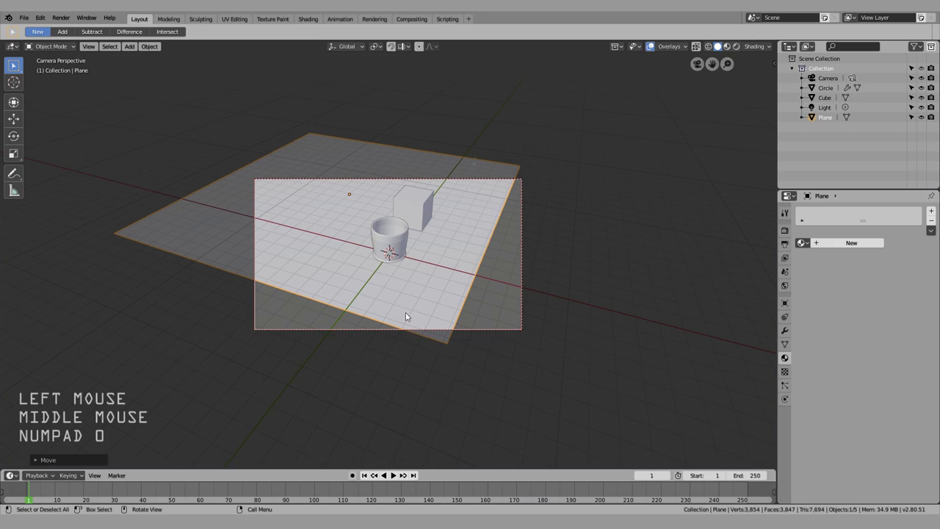
scroll(up, 3)
scroll(down, 3)
scroll(up, 3)
key(g)
key(x)
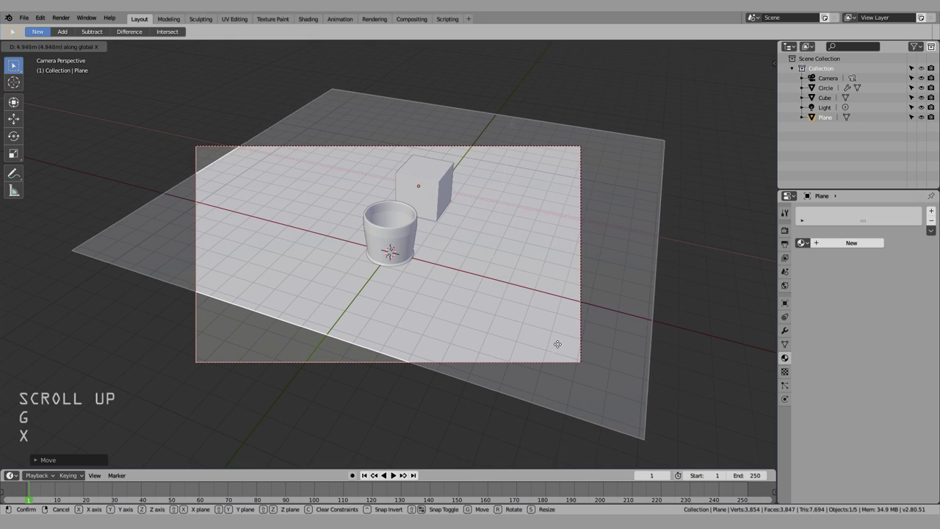
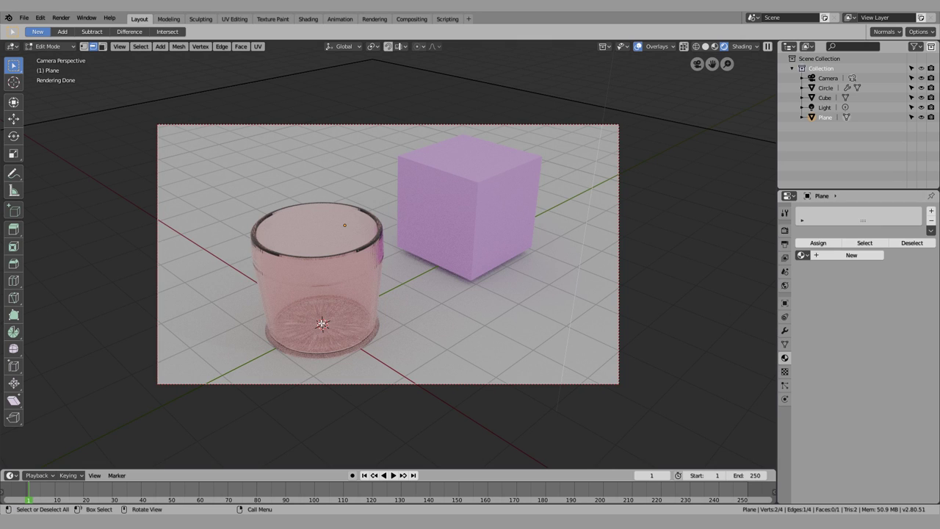
key(Tab)
click(321, 304)
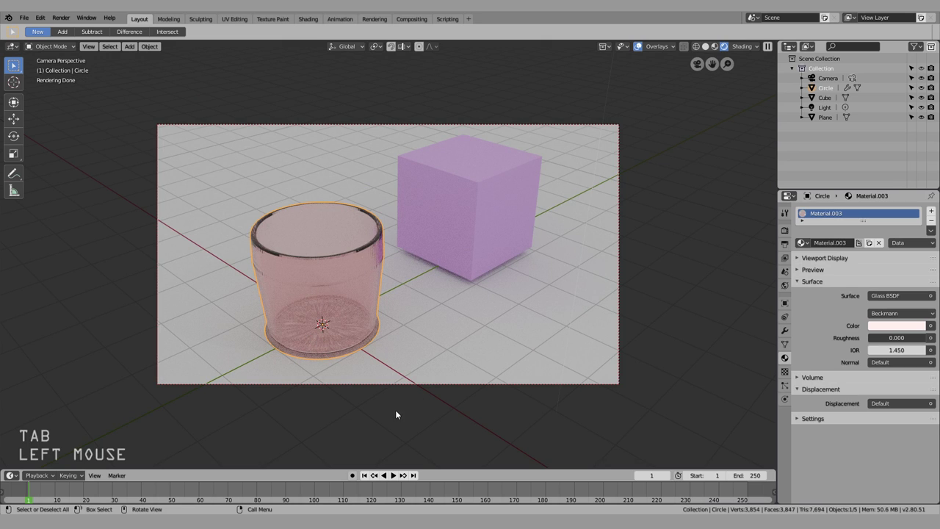
click(396, 415)
scroll(down, 3)
middle_click(443, 334)
scroll(down, 3)
key(shift+z)
middle_click(313, 306)
click(473, 293)
middle_click(460, 301)
scroll(up, 3)
middle_click(341, 300)
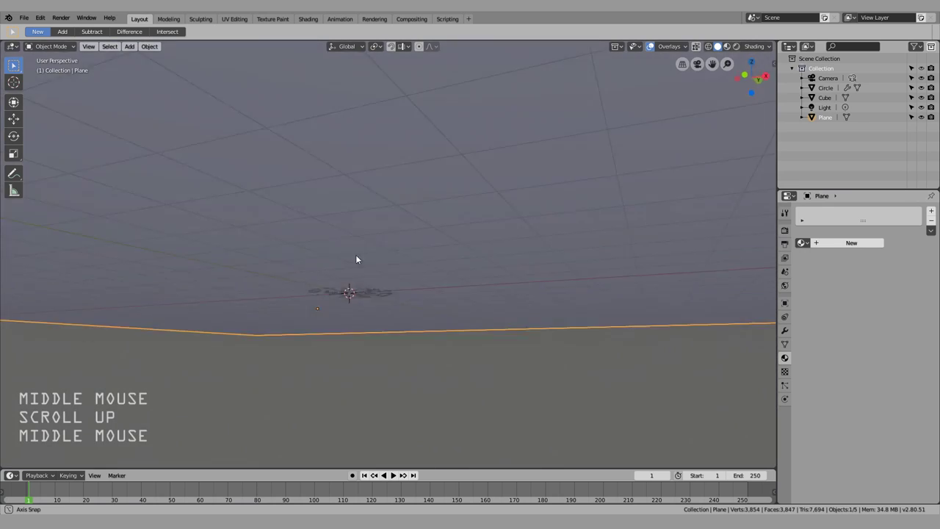
scroll(up, 3)
middle_click(390, 282)
middle_click(393, 244)
middle_click(398, 242)
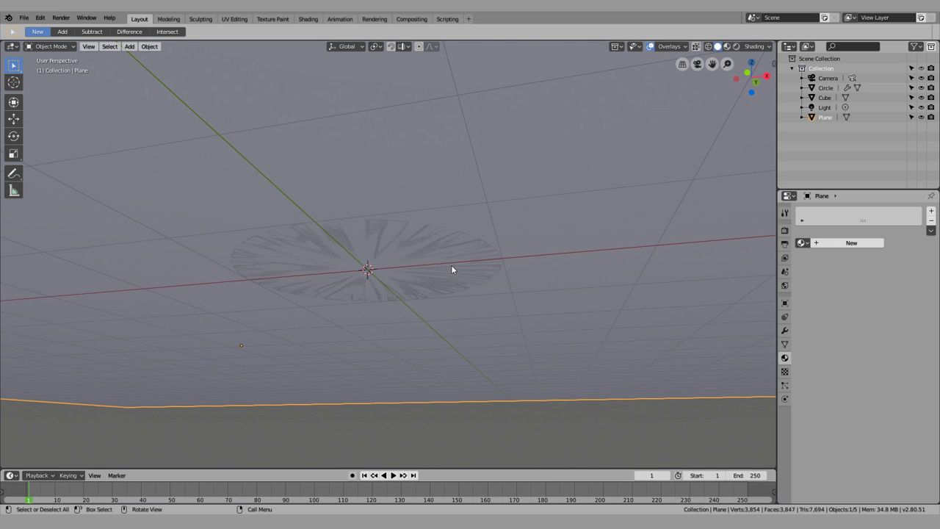
key(g)
key(z)
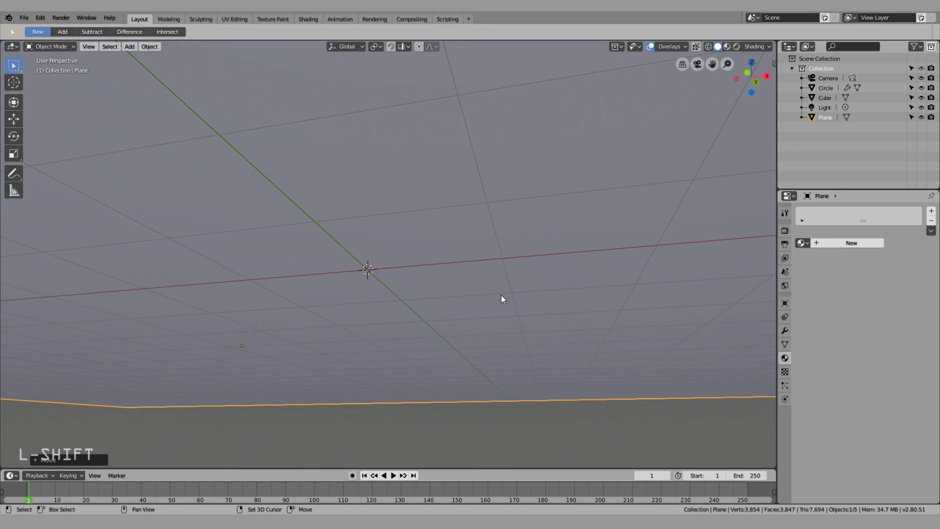
click(504, 296)
middle_click(608, 257)
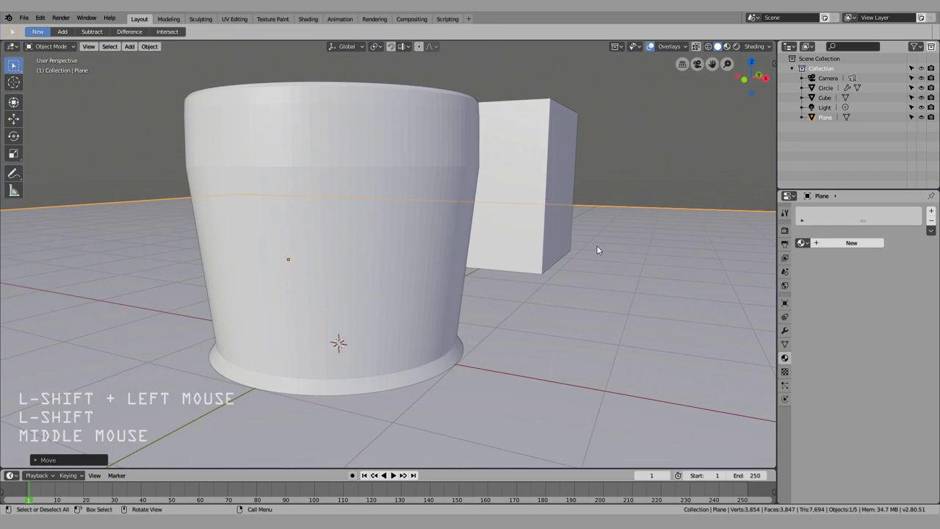
key(shift+KP_0)
scroll(up, 3)
key(shift+z)
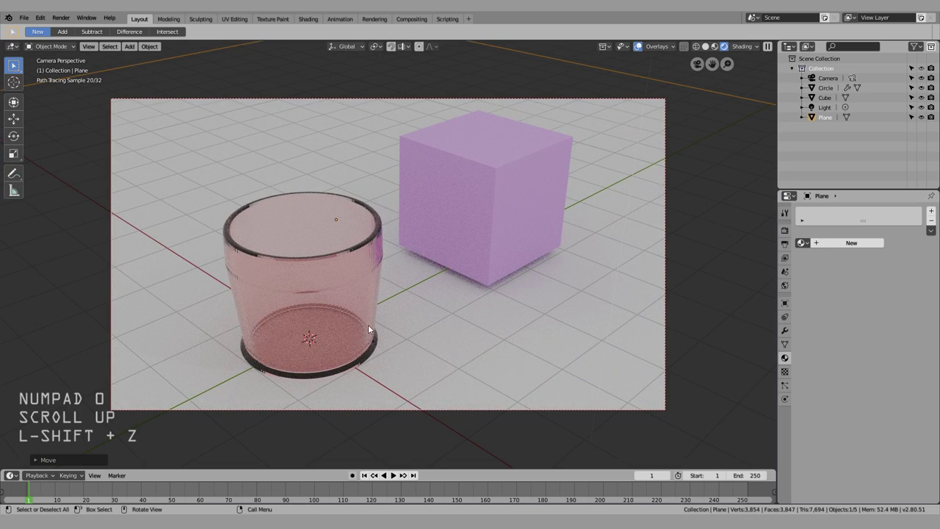
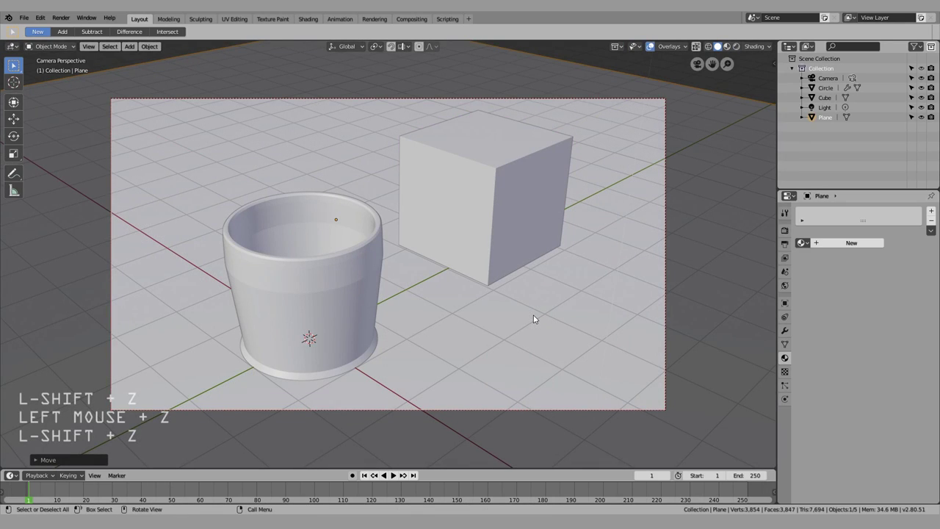
- Nudge the floor plane downward along Z and preview the scene in Rendered shading
key(z)
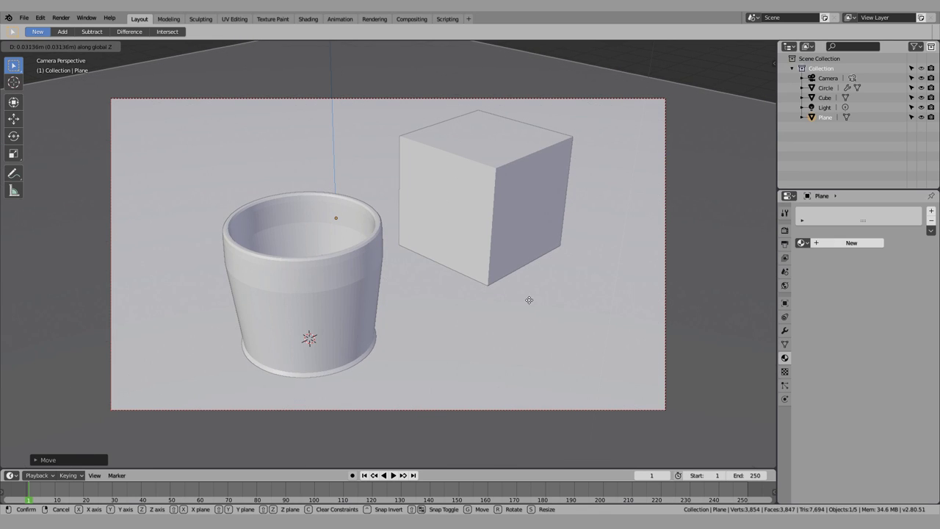
click(533, 318)
key(shift+z)
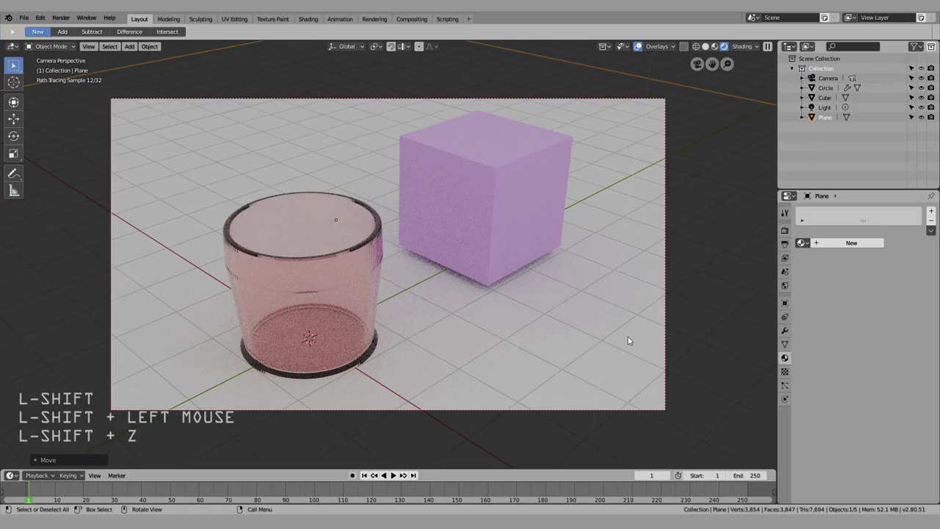
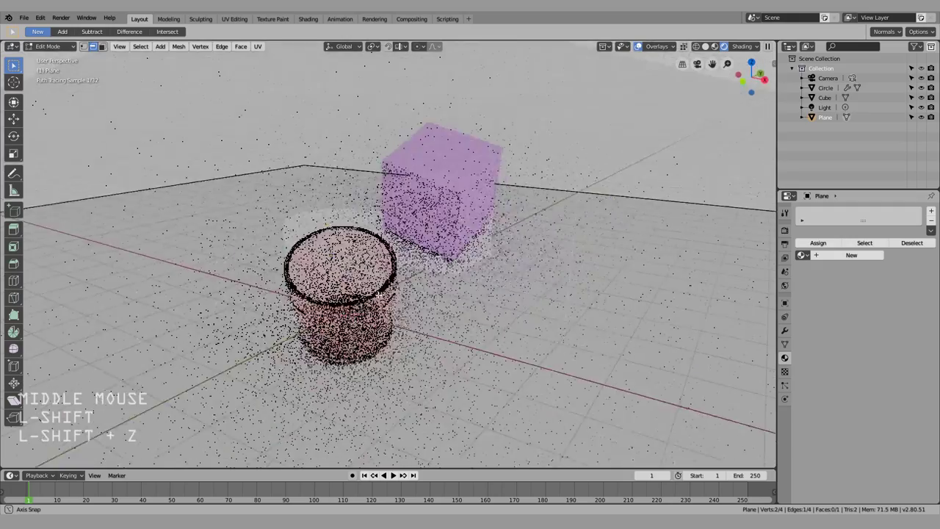
scroll(up, 3)
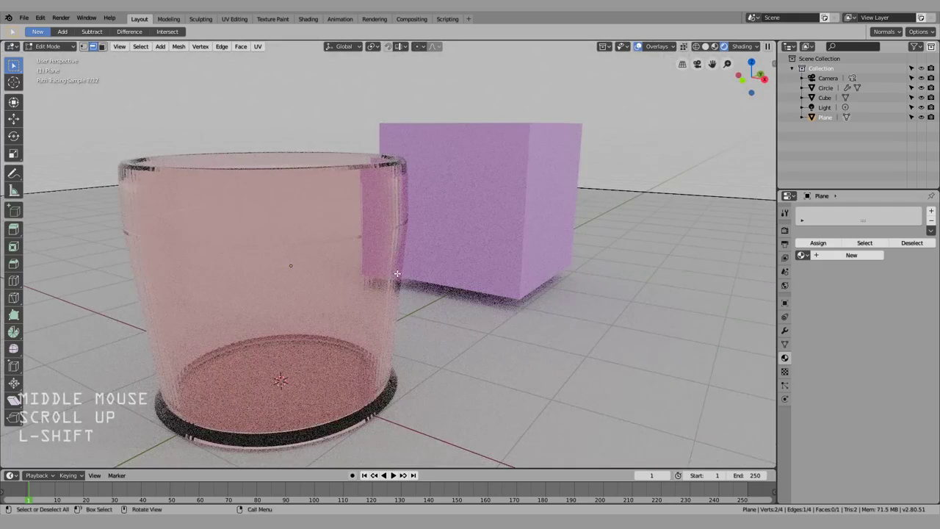
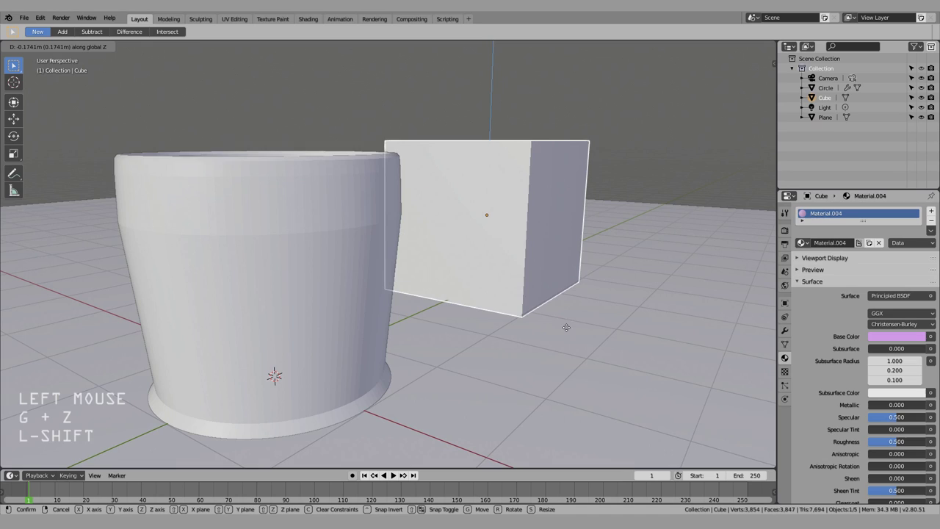
- Select the glass cup, show its Subdivision Surface modifier and inspect the rim in rendered shading
double_click(267, 340)
key(z)
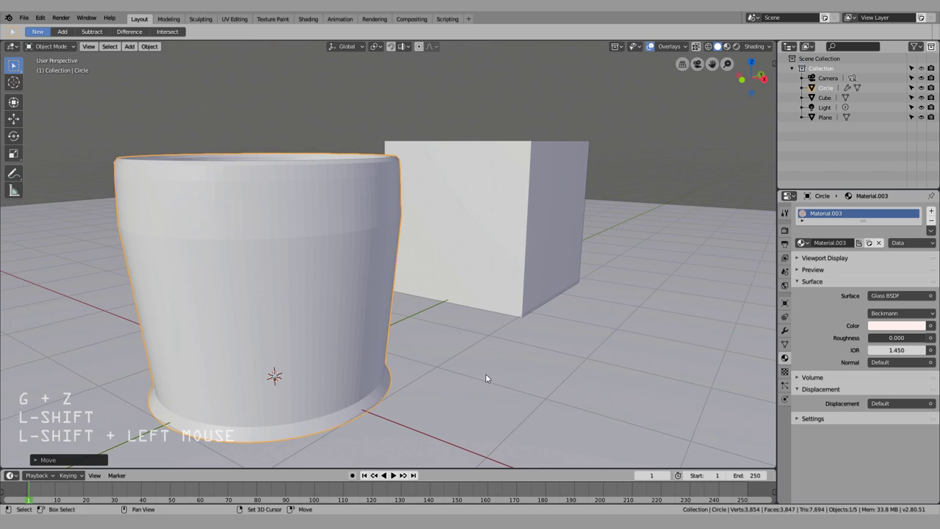
click(674, 155)
key(shift+z)
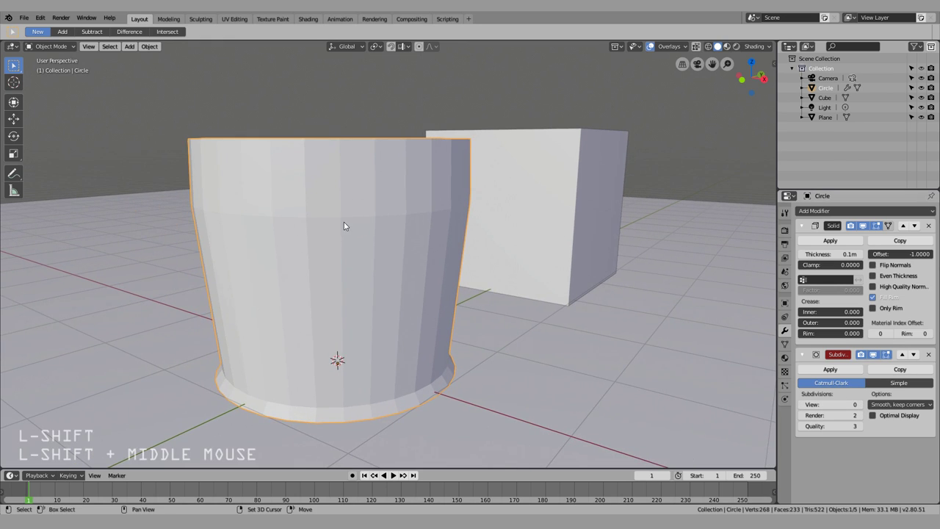
middle_click(470, 253)
middle_click(450, 136)
middle_click(432, 241)
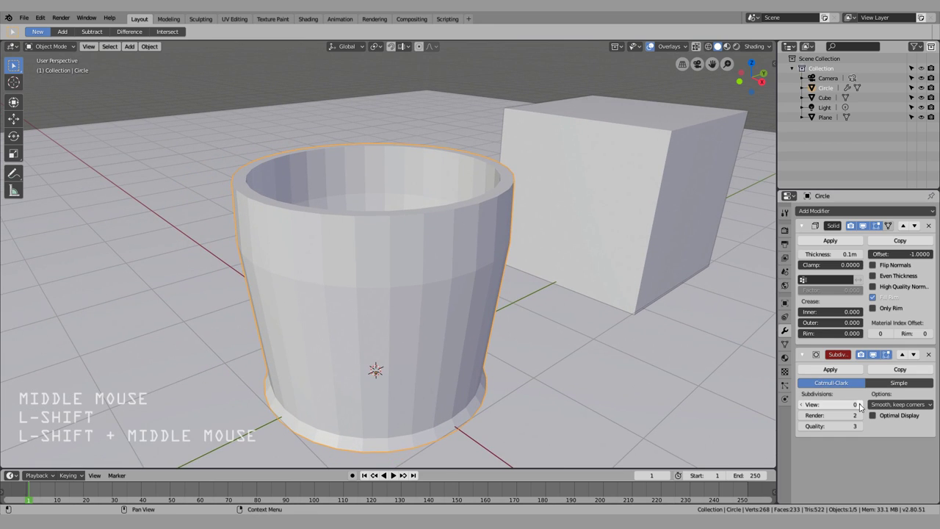
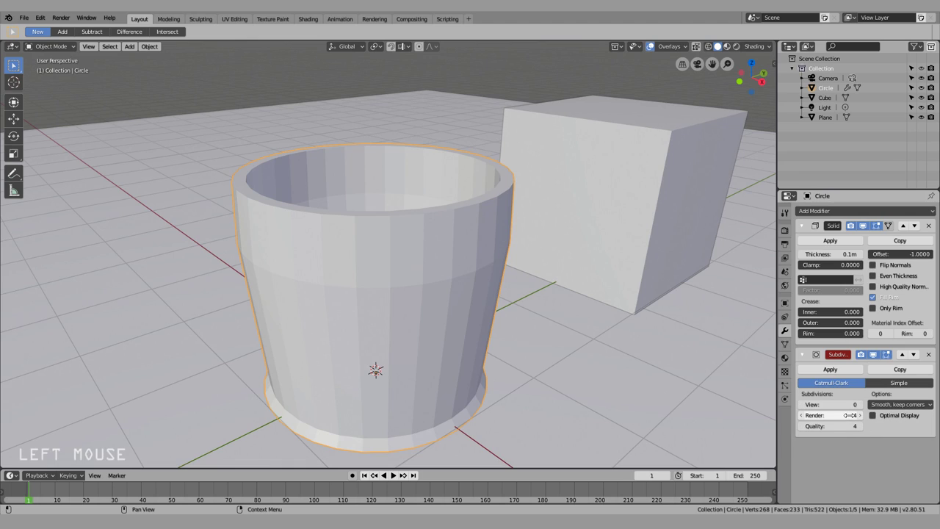
middle_click(550, 360)
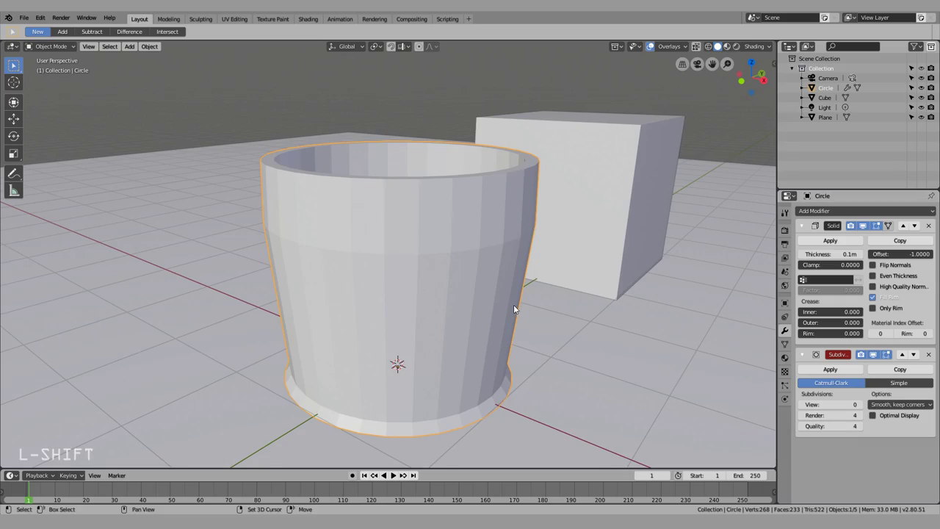
key(shift+z)
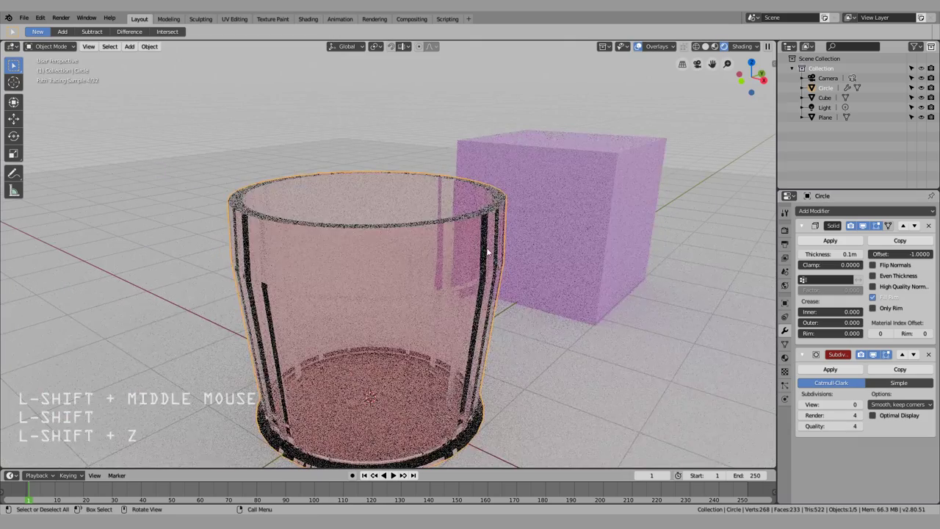
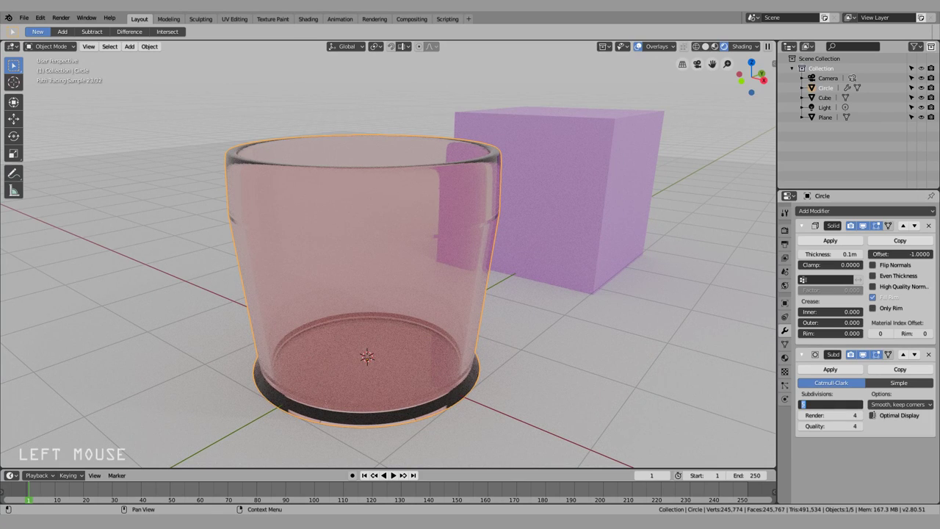
- Set the cup's subdivision Render and Quality to 4 with viewport level 2, then select the cube
key(4)
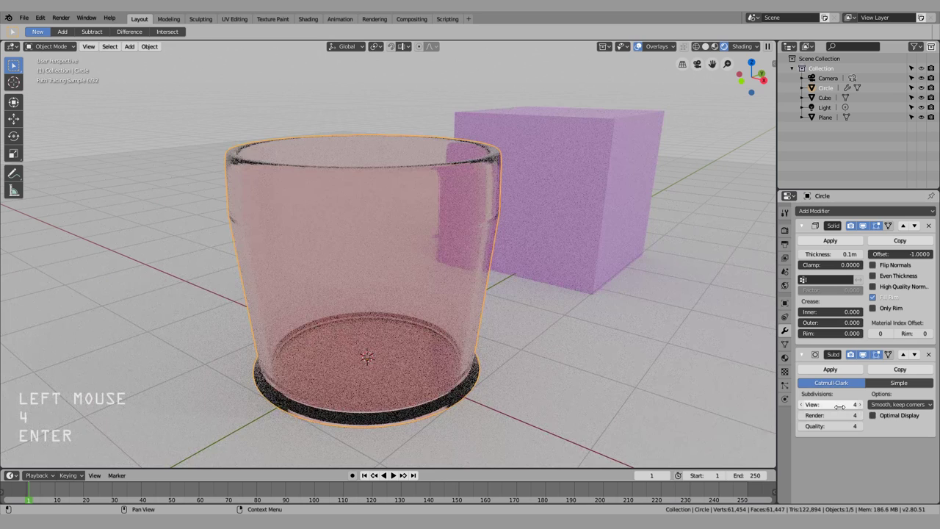
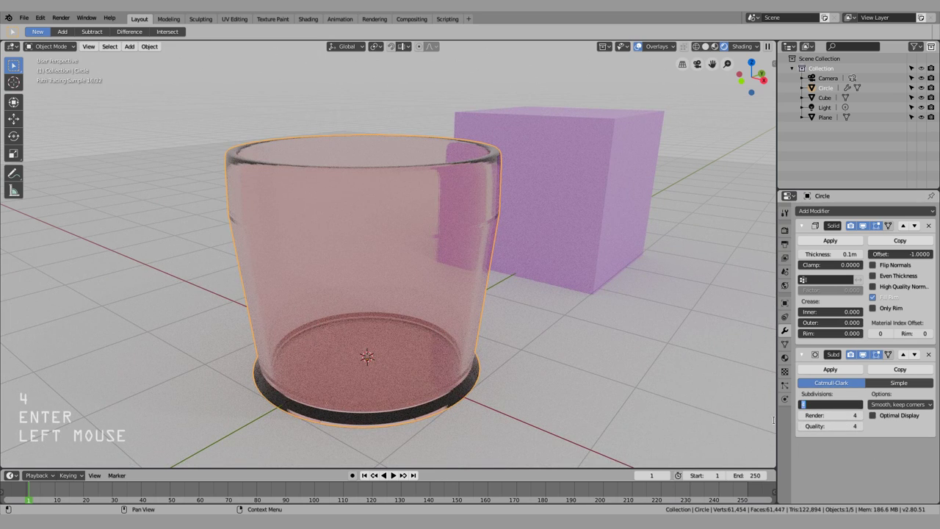
key(2)
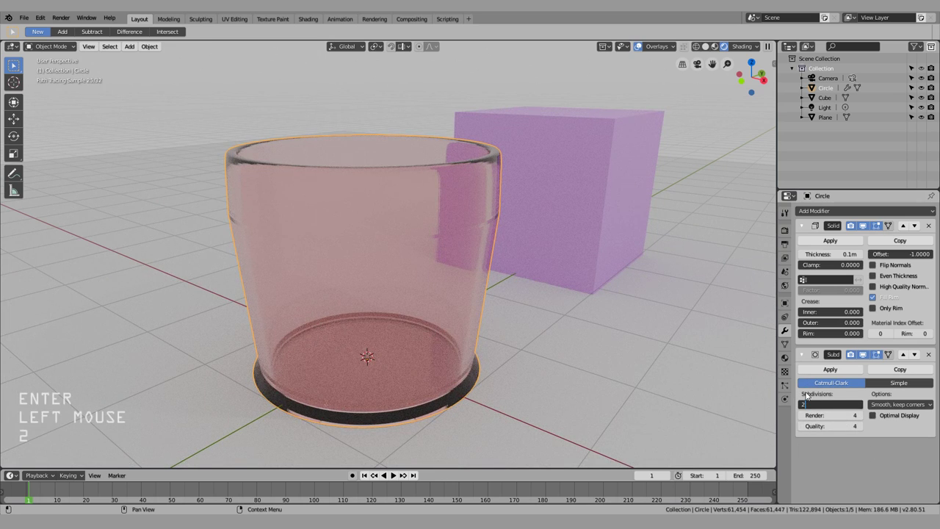
key(Return)
key(shift+z)
click(607, 224)
scroll(down, 3)
middle_click(520, 240)
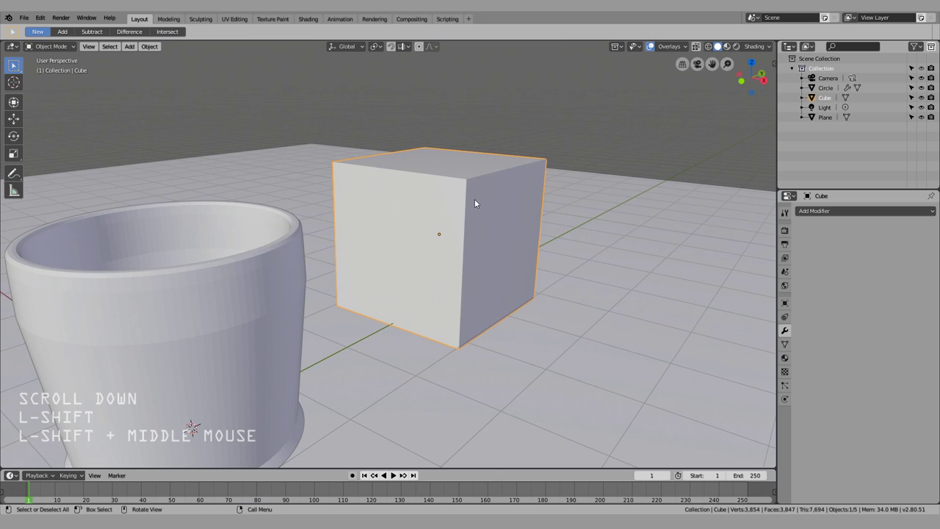
- Add a Subdivision Surface modifier to the cube and test it as Simple, checking in wireframe
middle_click(812, 207)
click(813, 209)
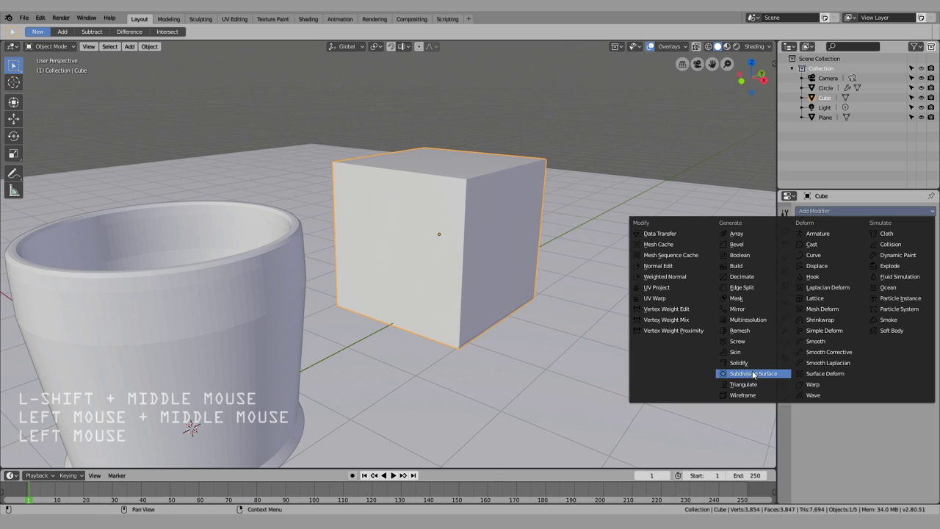
middle_click(409, 263)
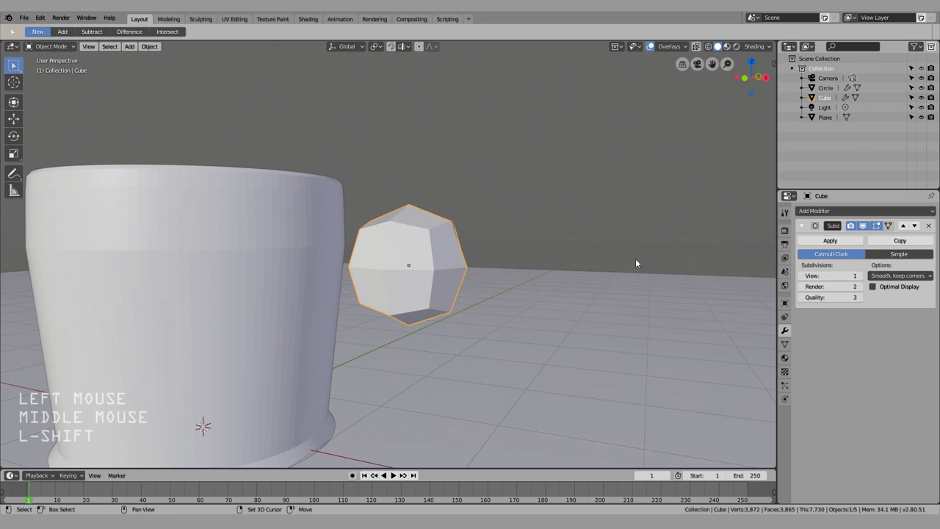
middle_click(443, 299)
click(877, 253)
middle_click(528, 325)
key(Tab)
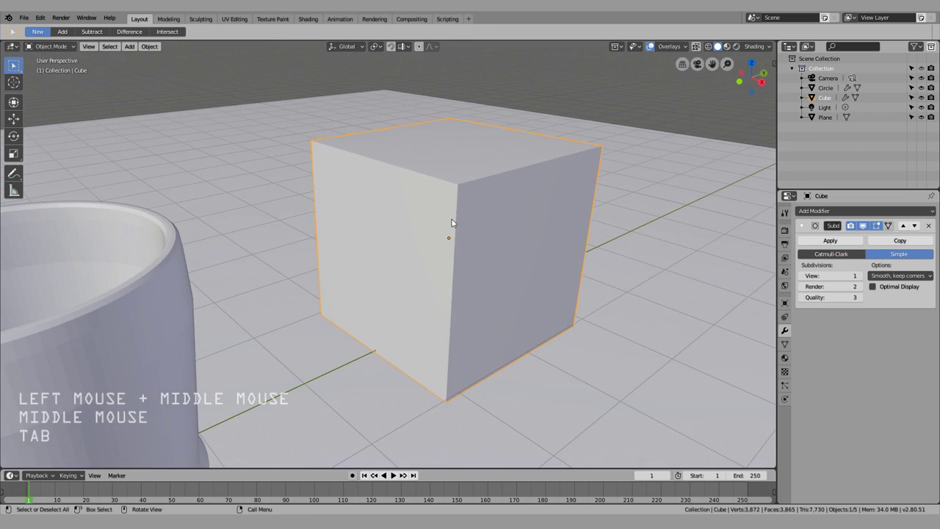
key(z)
click(564, 181)
middle_click(519, 210)
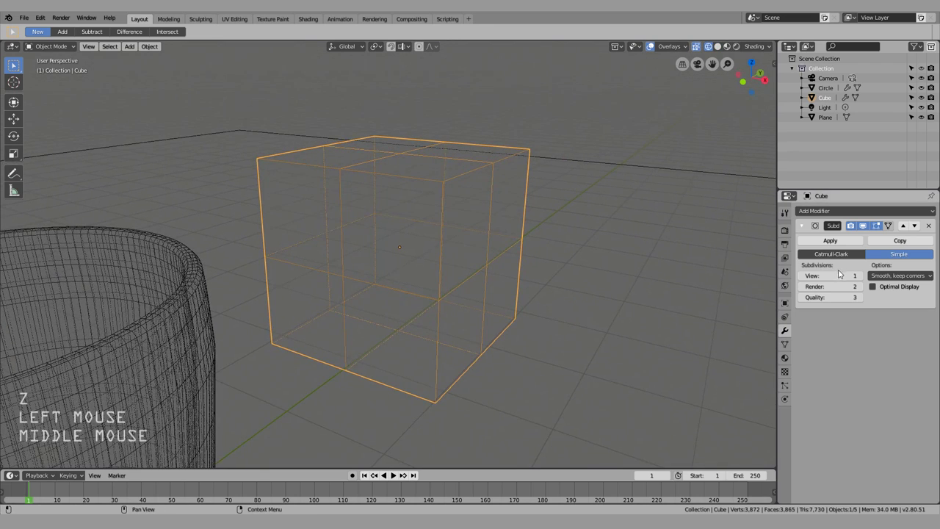
- Switch back to Catmull-Clark, remove the modifier, and view the scene through the camera in Rendered shading
click(862, 252)
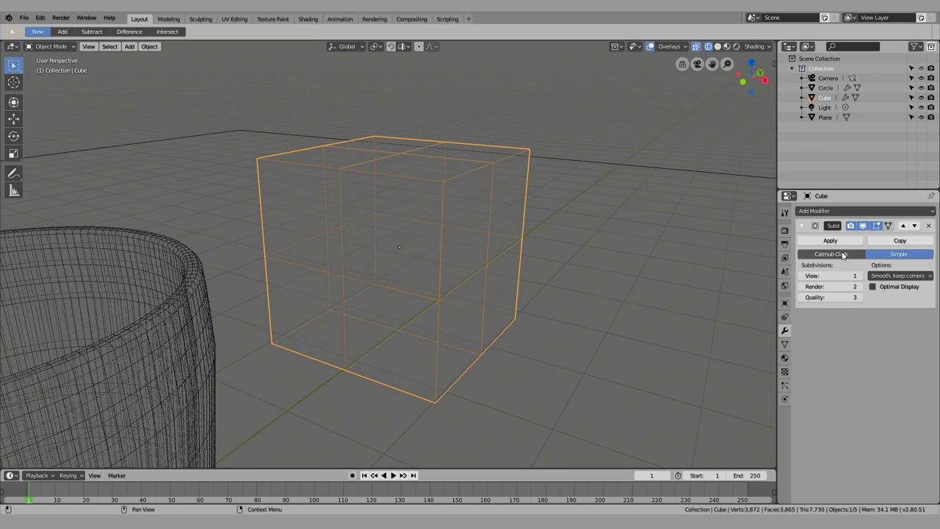
click(930, 227)
middle_click(598, 272)
key(shift+z)
scroll(down, 3)
middle_click(333, 263)
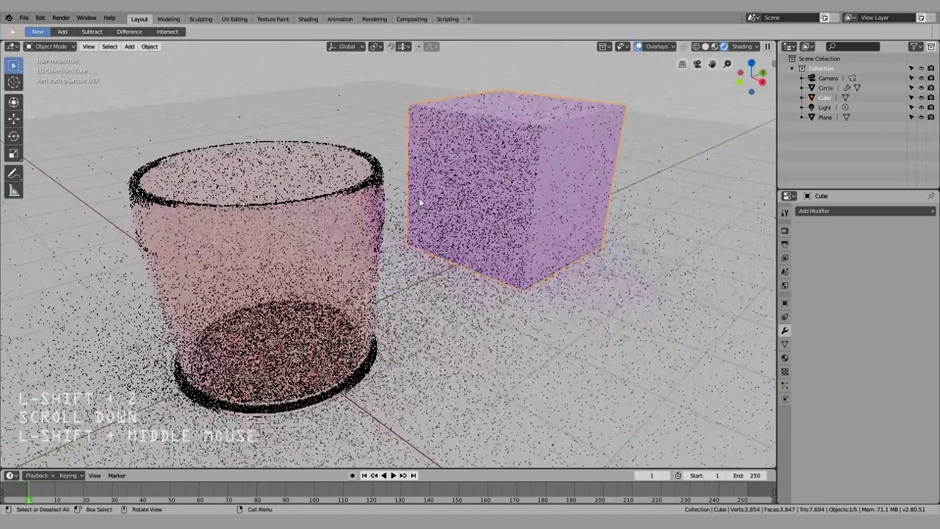
middle_click(423, 201)
scroll(up, 3)
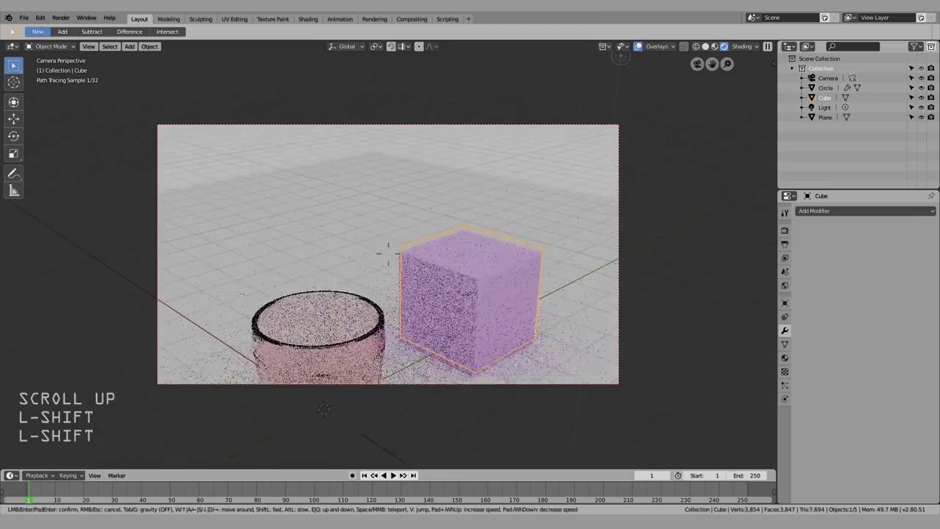
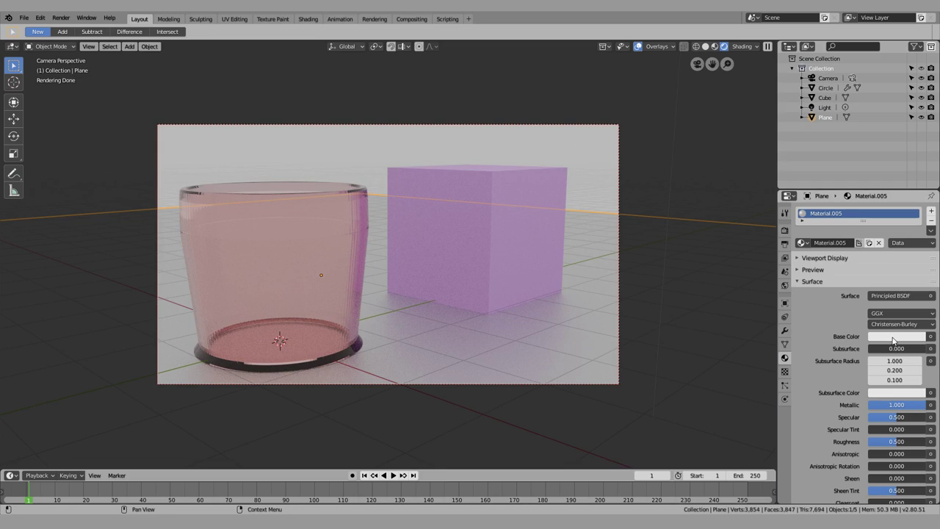
- Give the floor plane a black base colour, then select the glass cup and the light
click(885, 317)
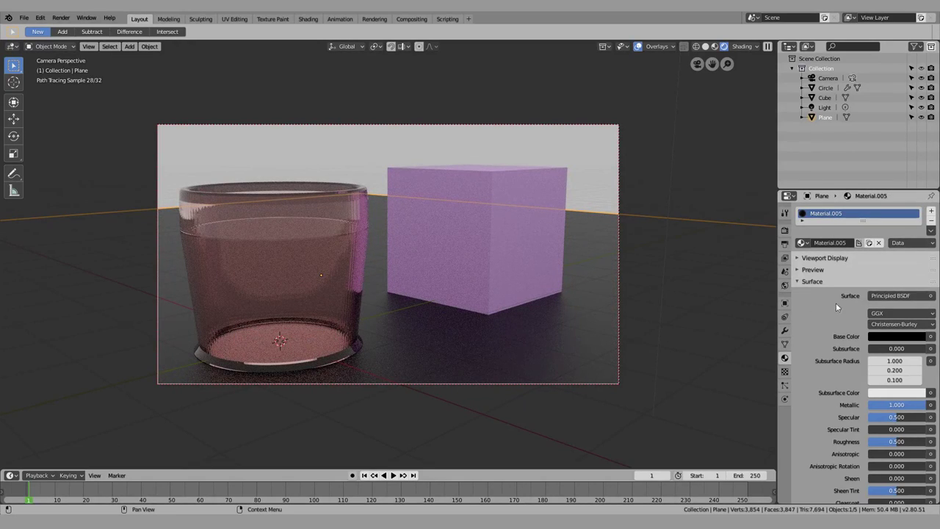
click(273, 300)
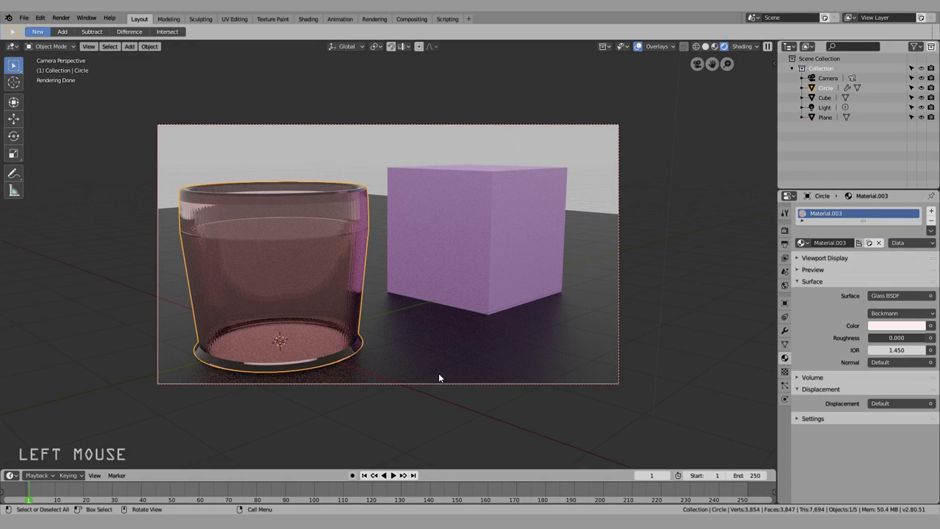
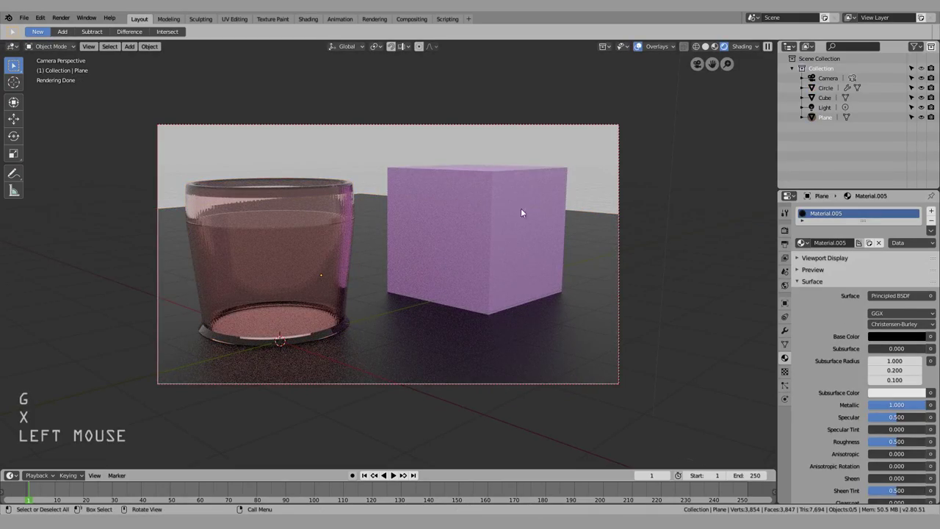
click(658, 170)
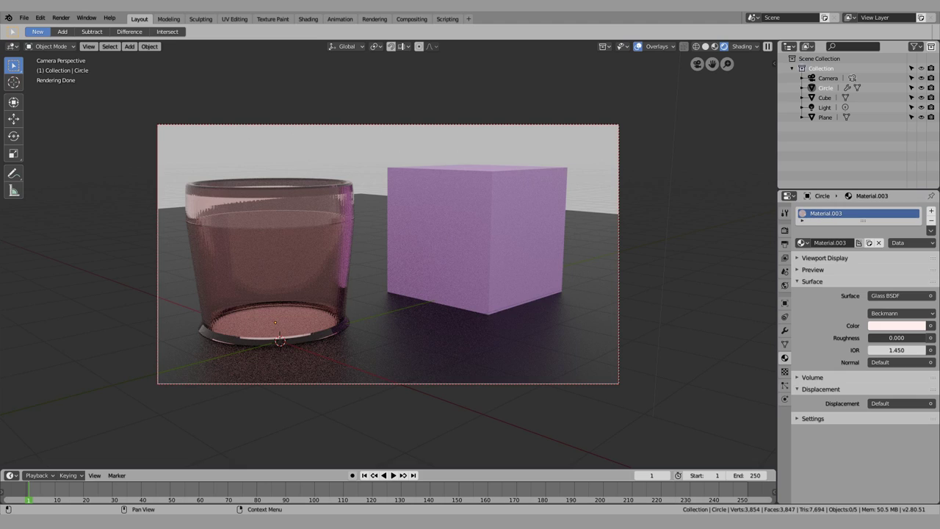
click(684, 123)
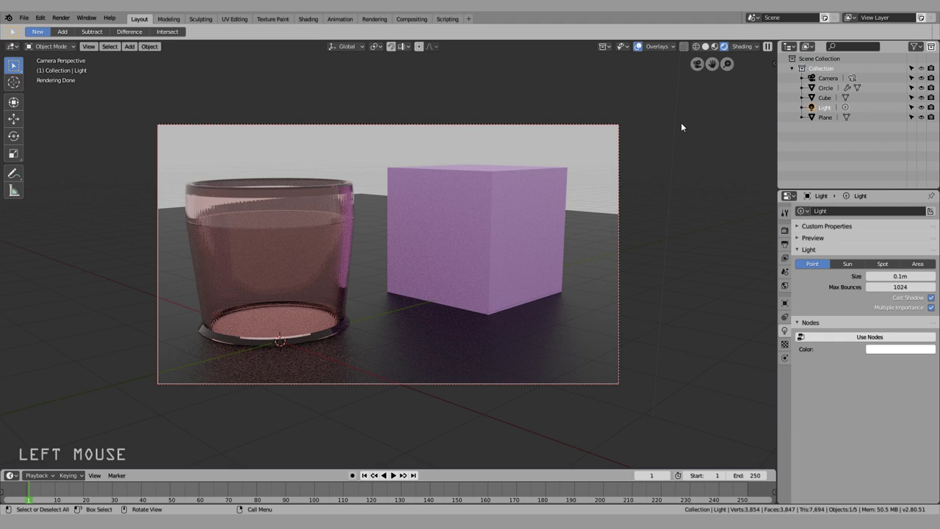